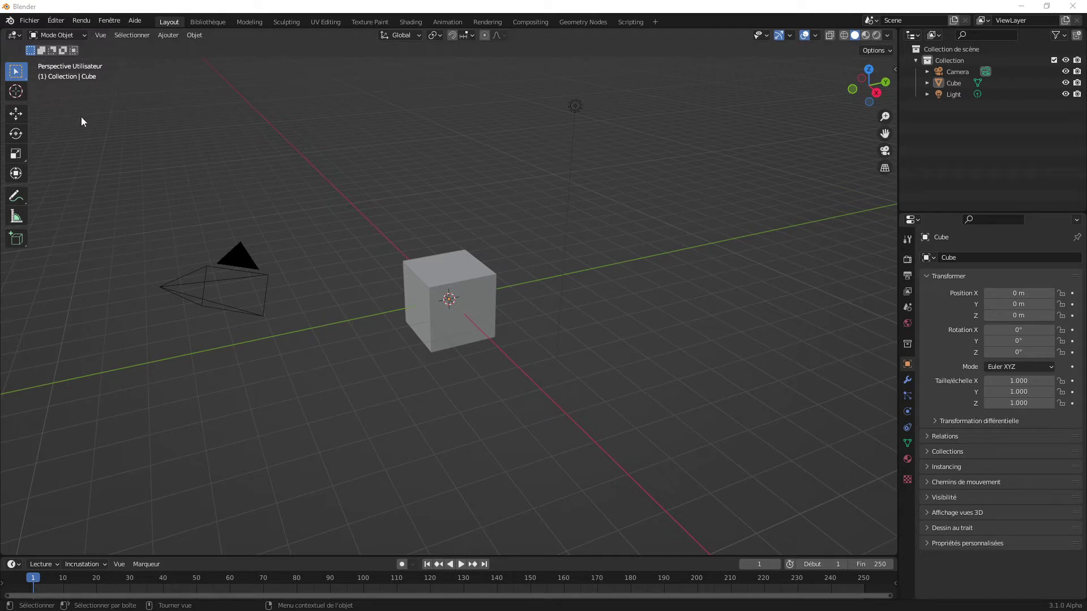
Show the Interface page of Blender Preferences from the Edit menu
left_click(62, 24)
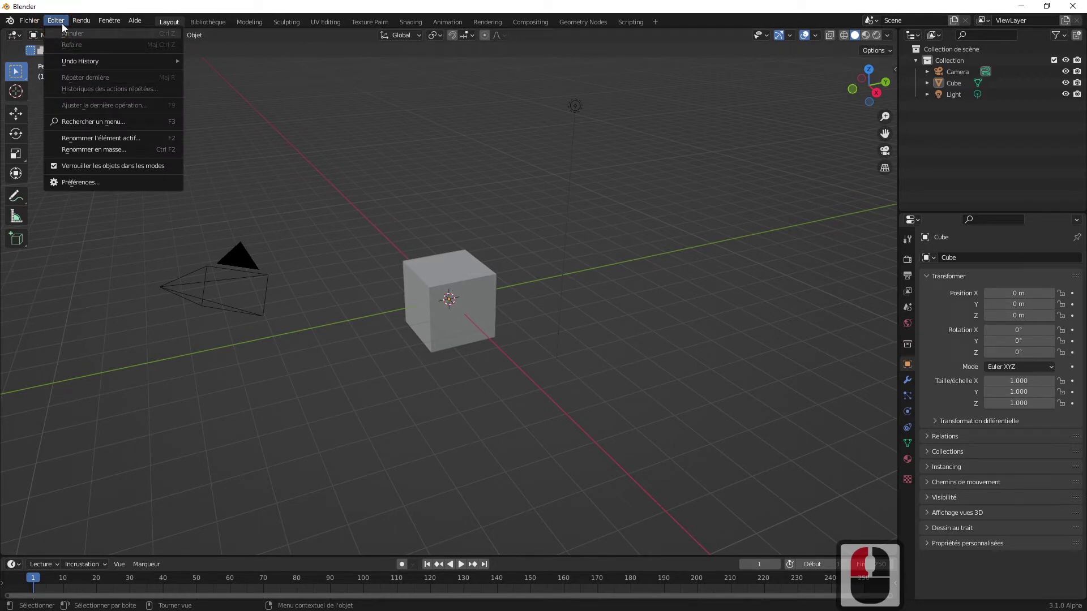
left_click(99, 192)
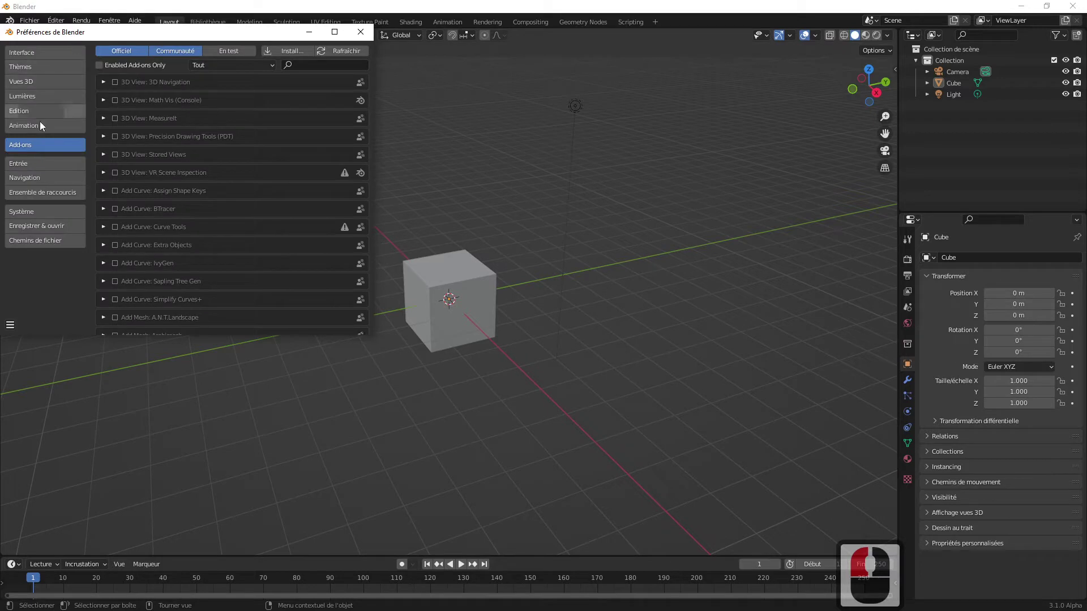
left_click(29, 57)
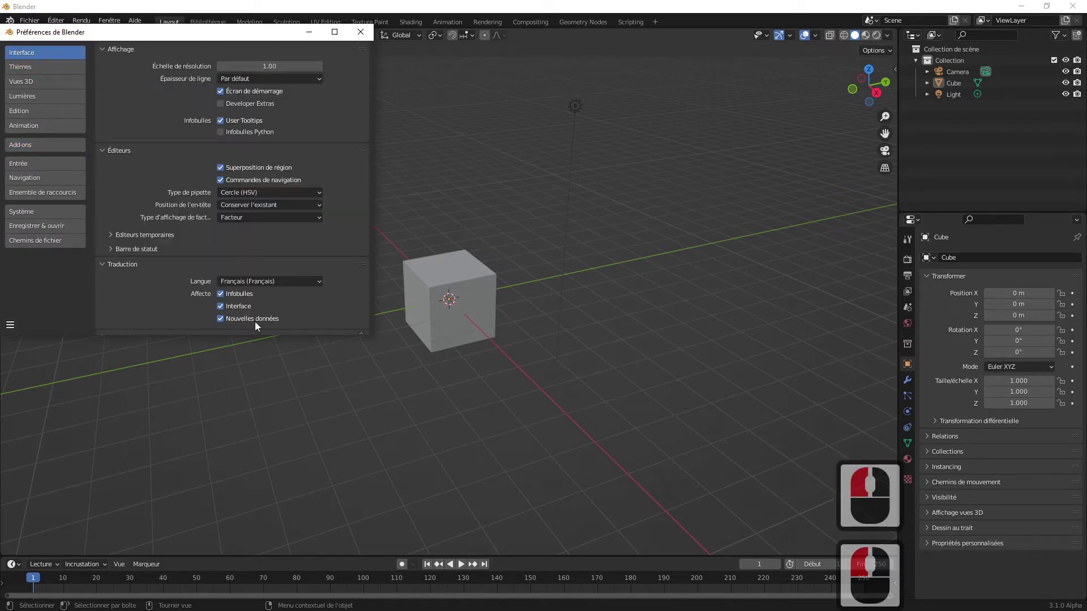
Drag the area borders to resize the views and browse the bottom area's editor-type list
left_click_drag(211, 281, 360, 37)
left_click_drag(364, 37, 352, 446)
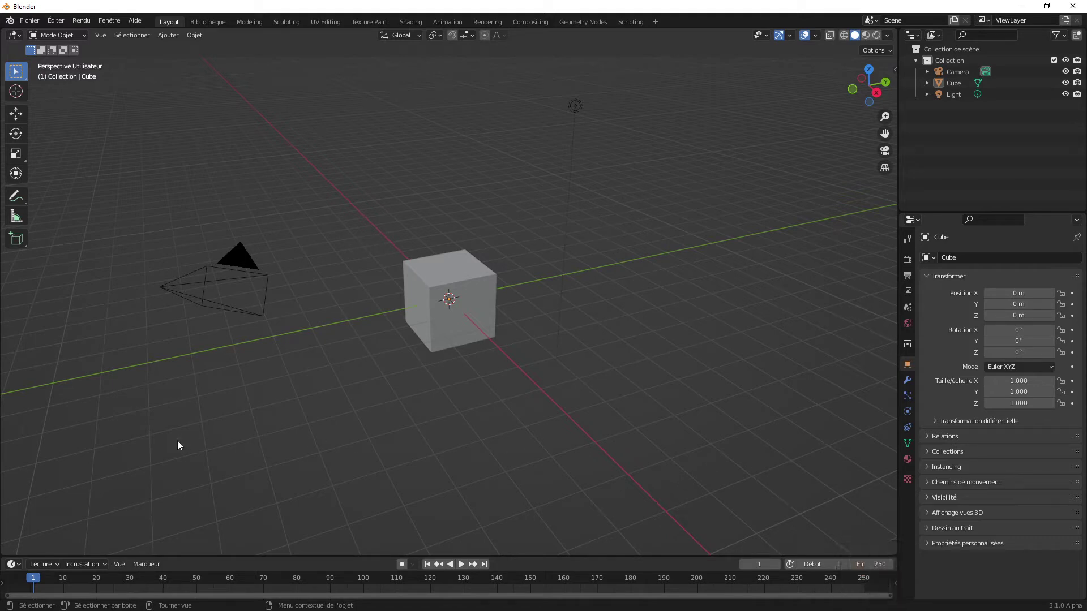
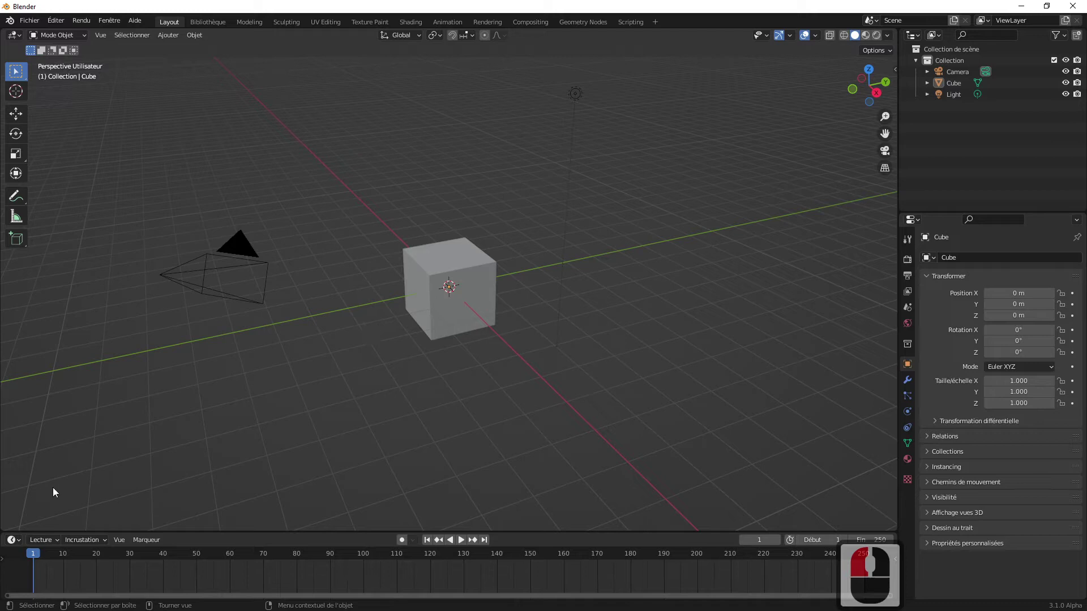
left_click(23, 543)
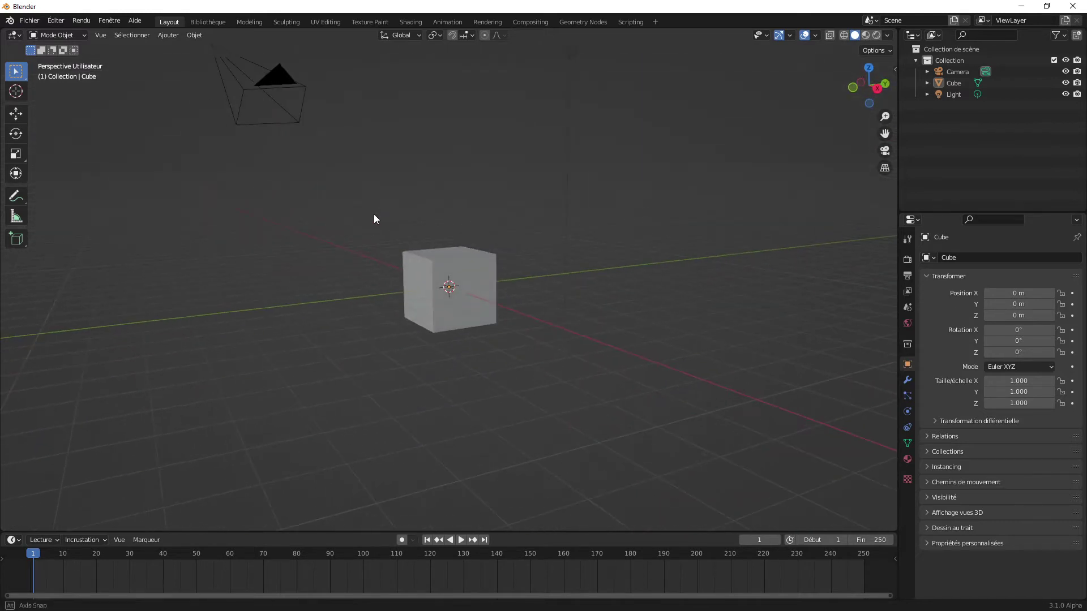
Orbit the cube and snap to right and back views via the gizmo and numpad 1/3
middle_click(377, 231)
middle_click(481, 234)
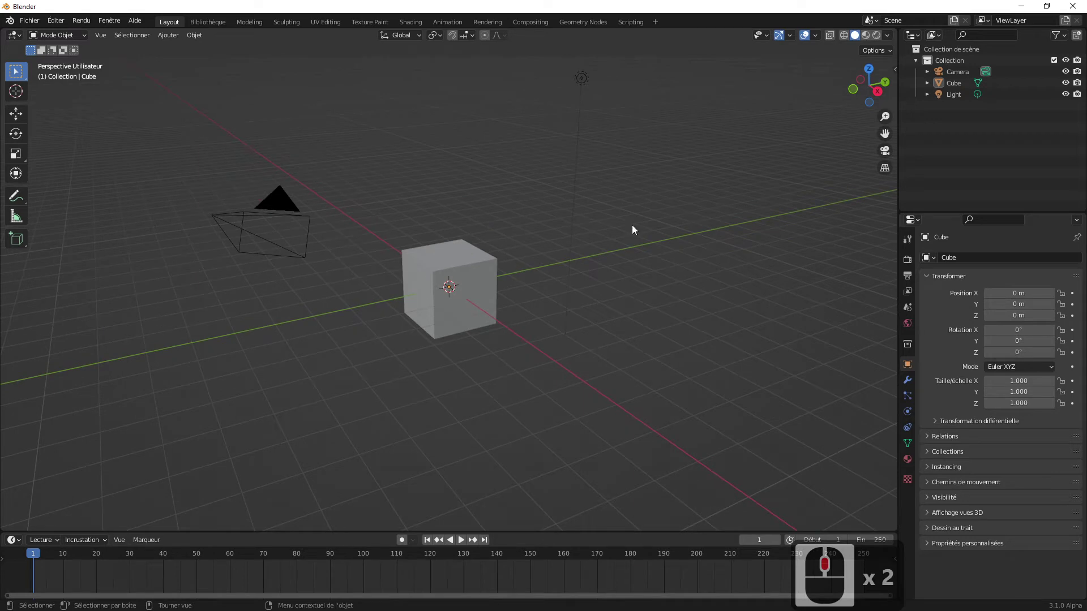
left_click(880, 96)
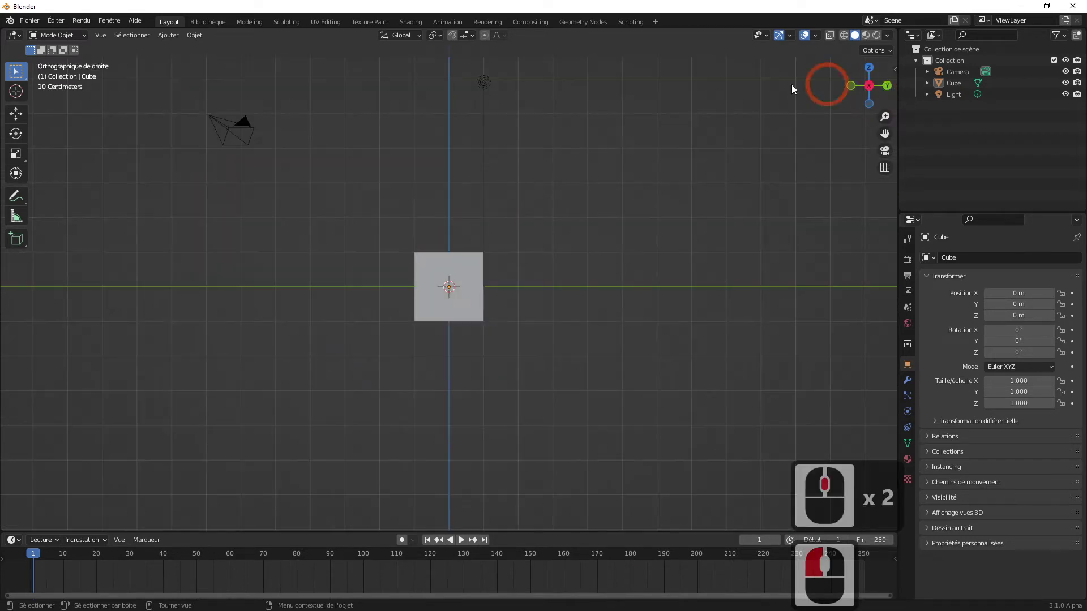
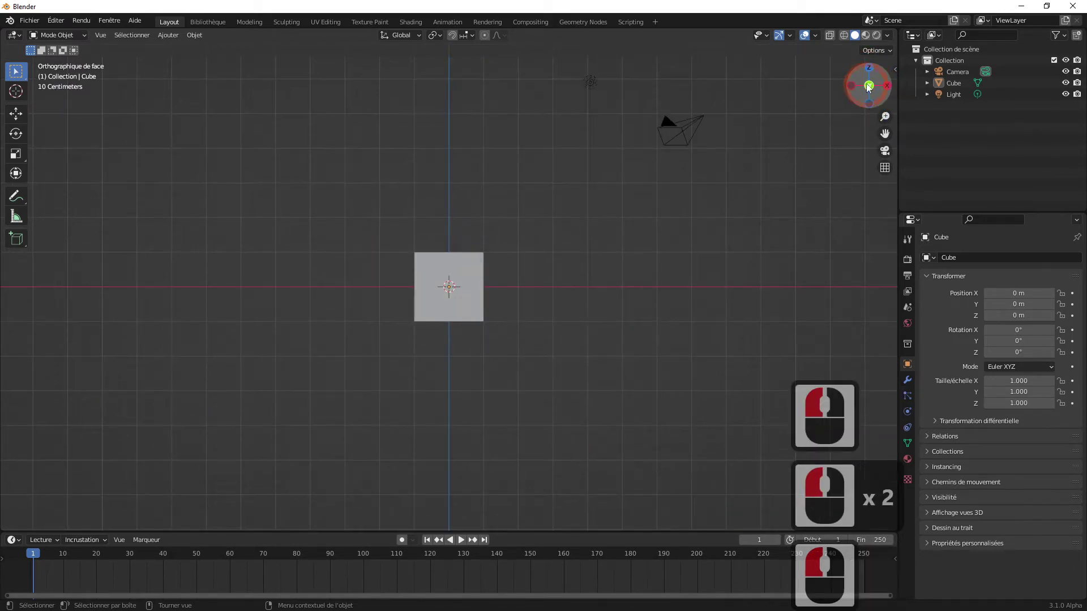
left_click(872, 86)
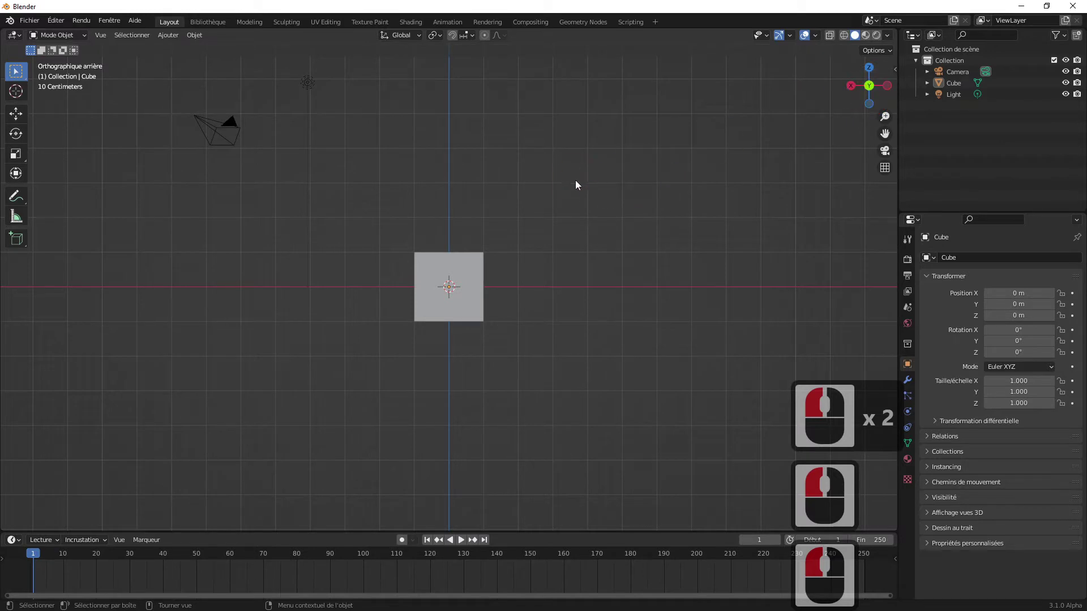
middle_click(599, 221)
type("131")
key("BackSpace")
middle_click(599, 221)
Step the view downward around the cube with repeated numpad 2 presses
type("2")
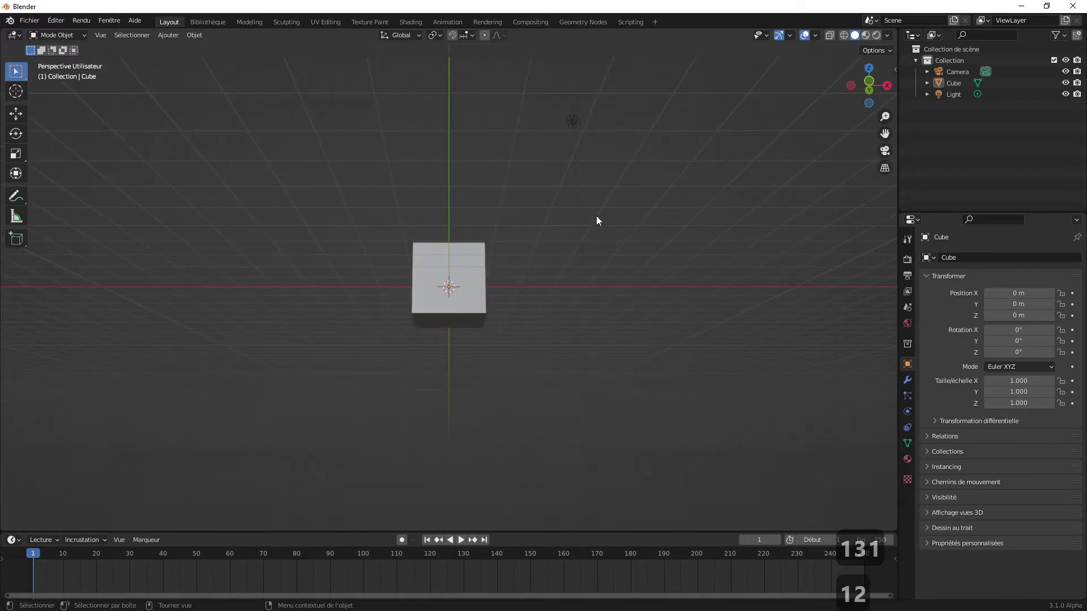
key("2")
key("2")
key("2")
key("2")
key("2")
key("2")
key("2")
key("2")
key("2")
key("2")
type("2 x 10 8")
Step the view back upward with repeated numpad 8 presses, ending on the right side view
key("8")
key("8")
key("8")
key("8")
key("8")
key("8")
key("8")
key("8")
key("8")
key("8")
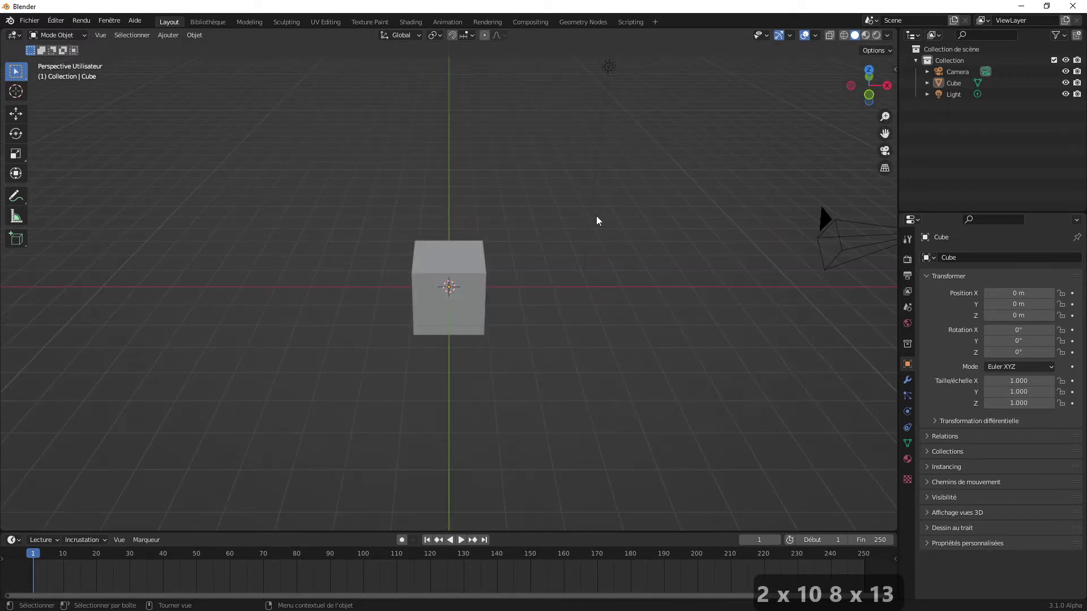
key("2")
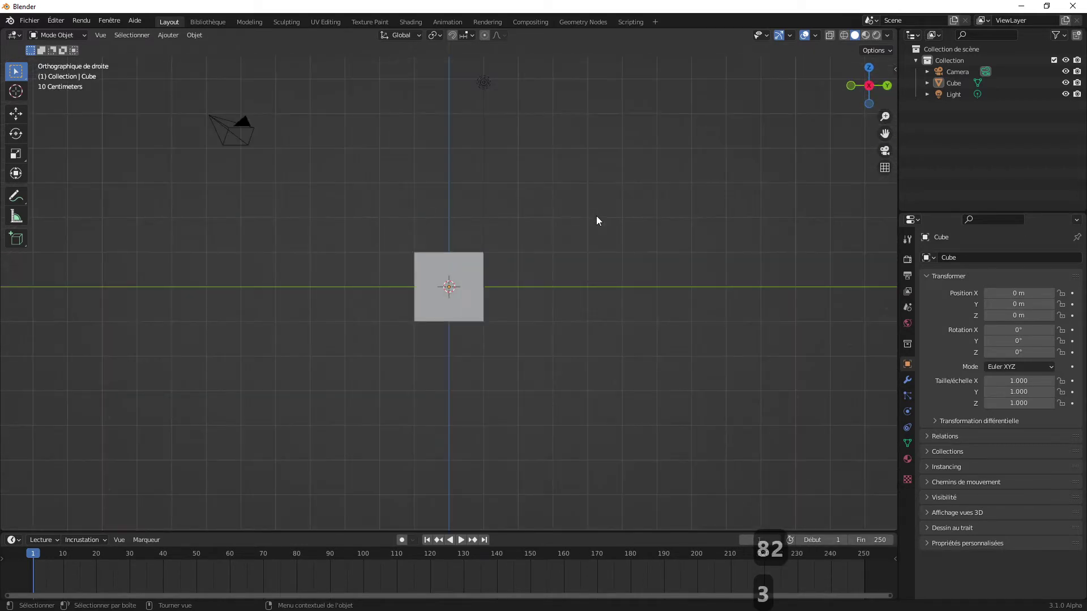
Snap to the right side view and toggle orthographic/perspective with numpad 5 while orbiting
key("2")
key("3")
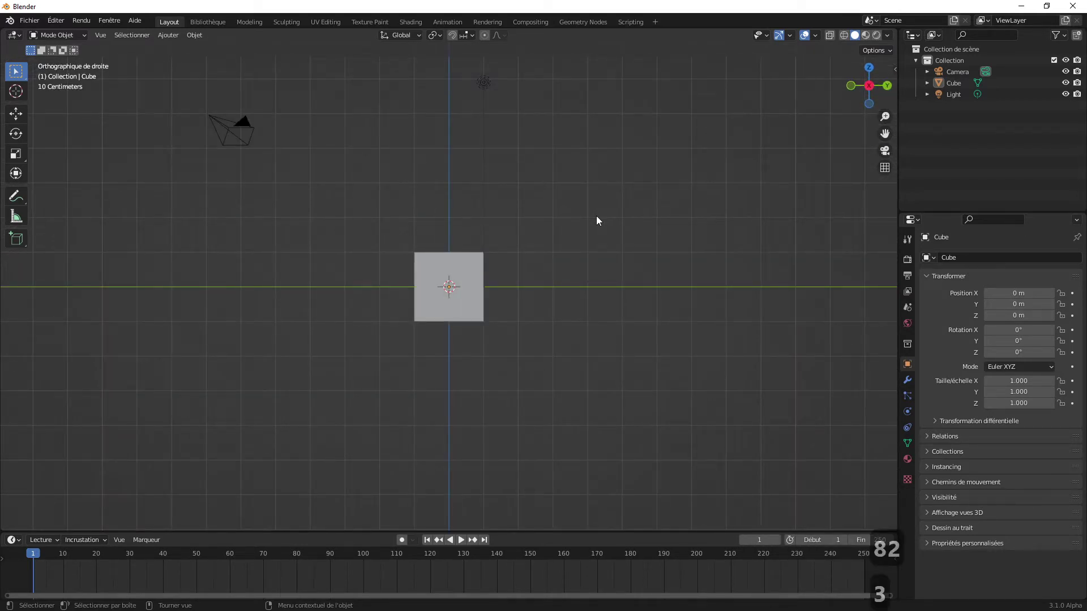
key("5")
key("5")
key("5")
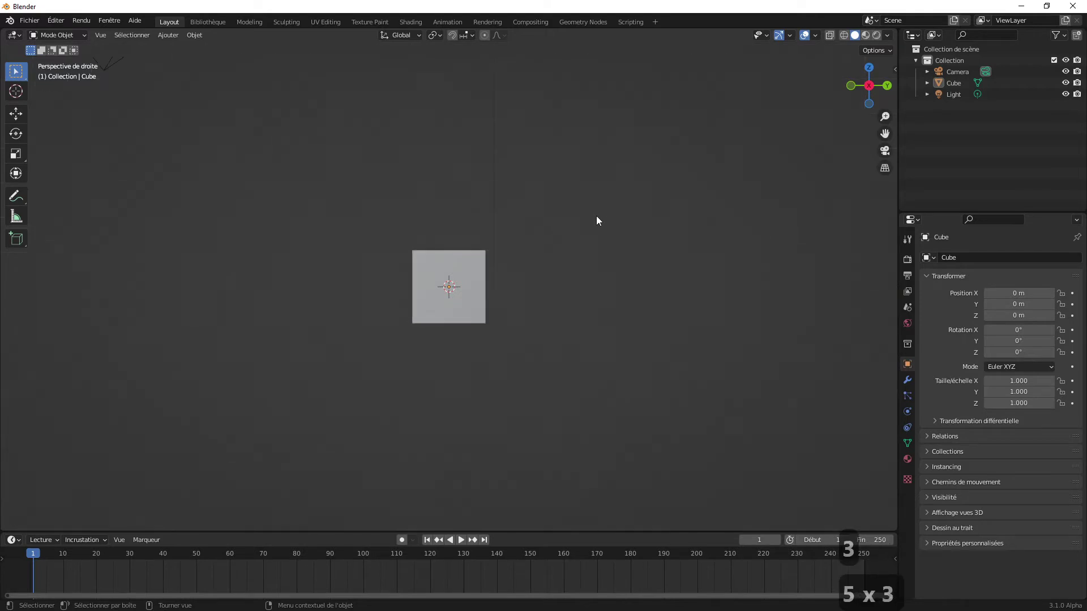
middle_click(582, 332)
middle_click(615, 307)
key("5")
middle_click(615, 307)
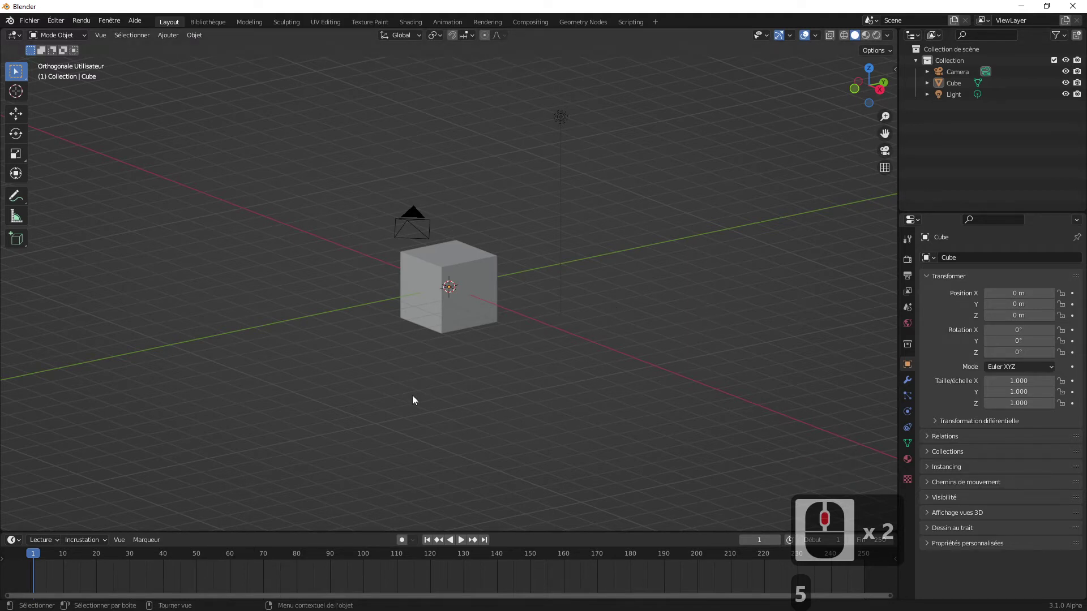
key("5")
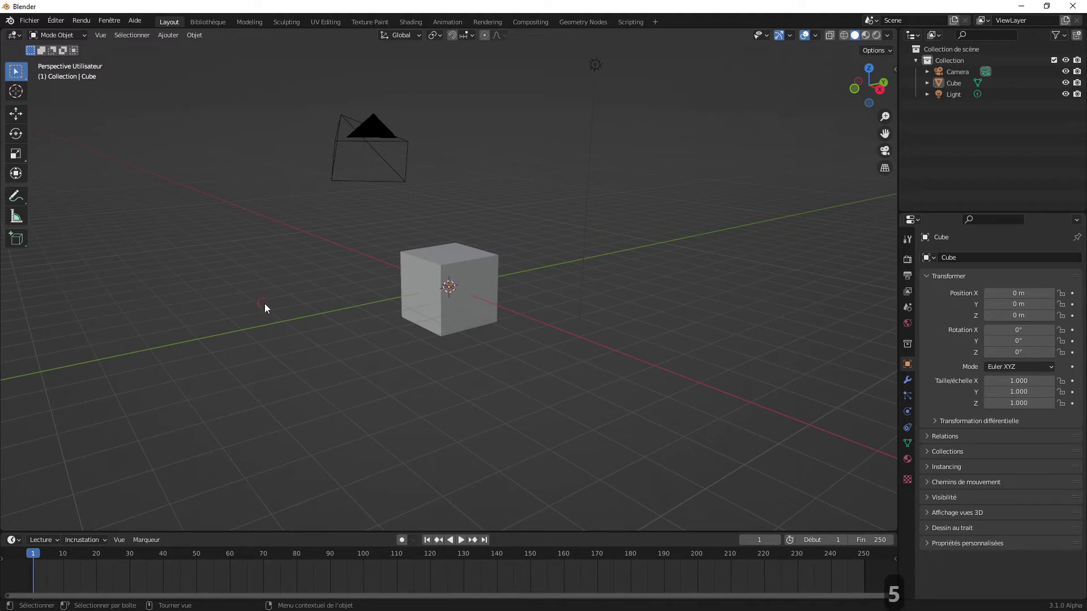
Snap to the top view with numpad 7, then orbit away from it
left_click_drag(317, 309, 681, 212)
key("7")
middle_click(691, 228)
key("7")
left_click_drag(691, 261, 575, 340)
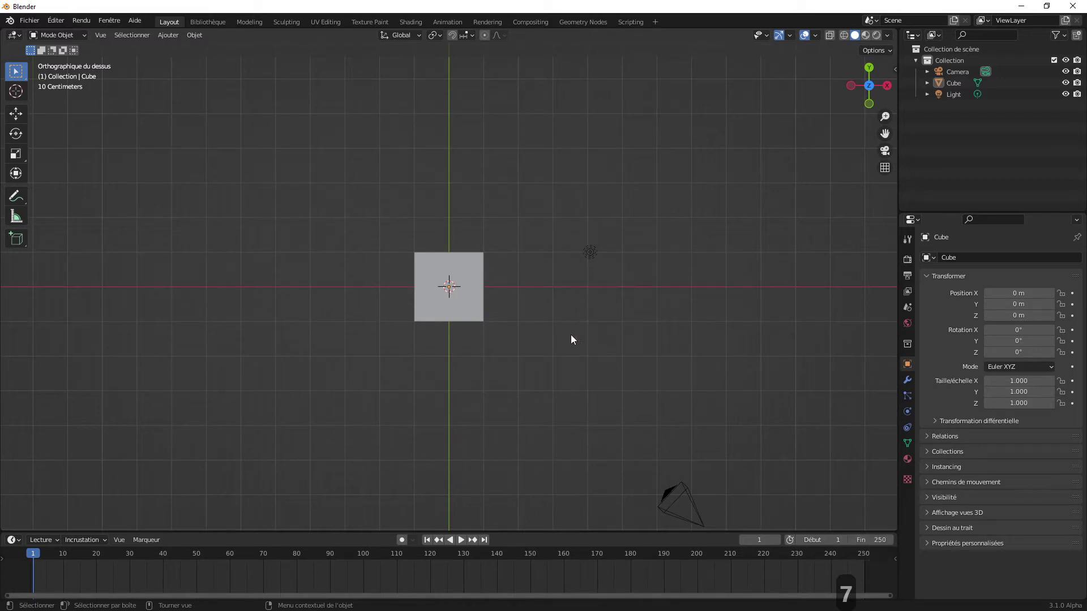
left_click_drag(531, 289, 543, 330)
left_click_drag(536, 325, 498, 317)
Orbit around the cube and jump to preset views via the navigation gizmo axes
middle_click(480, 308)
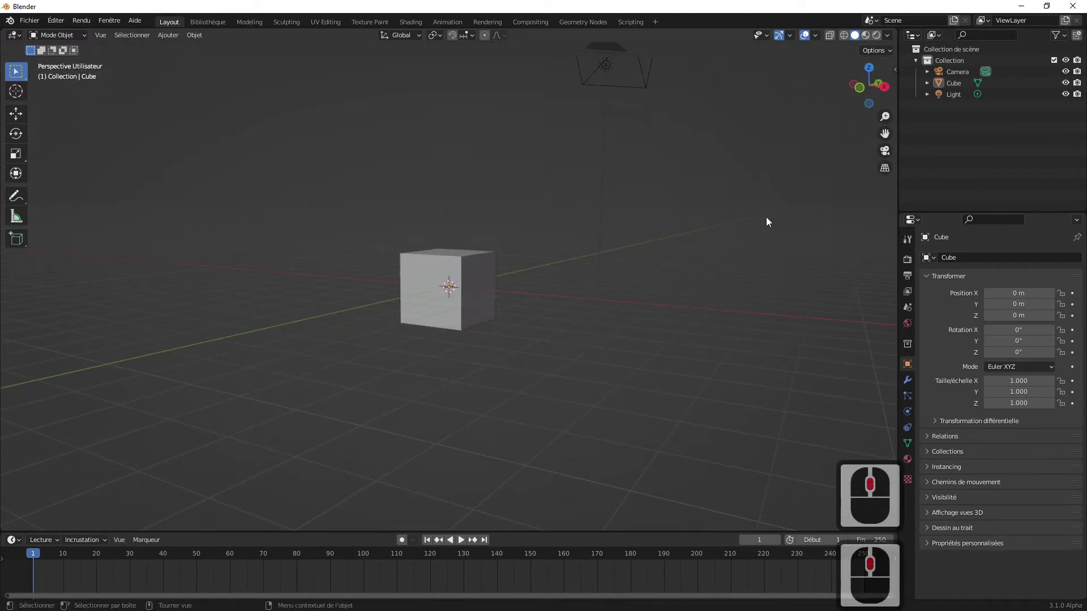
middle_click(757, 228)
left_click(874, 71)
middle_click(620, 293)
left_click(872, 107)
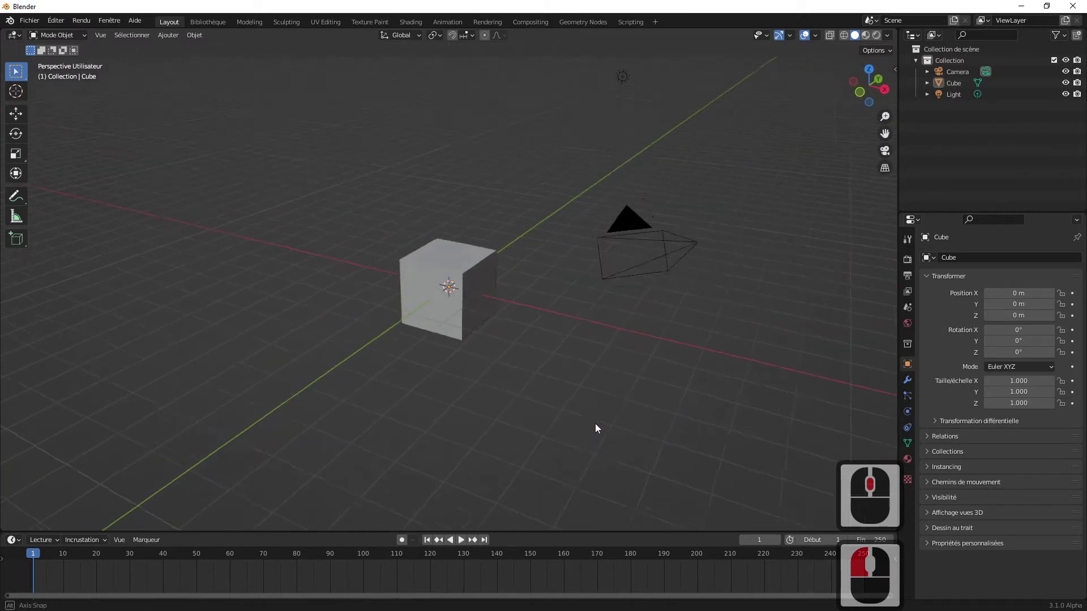
middle_click(601, 427)
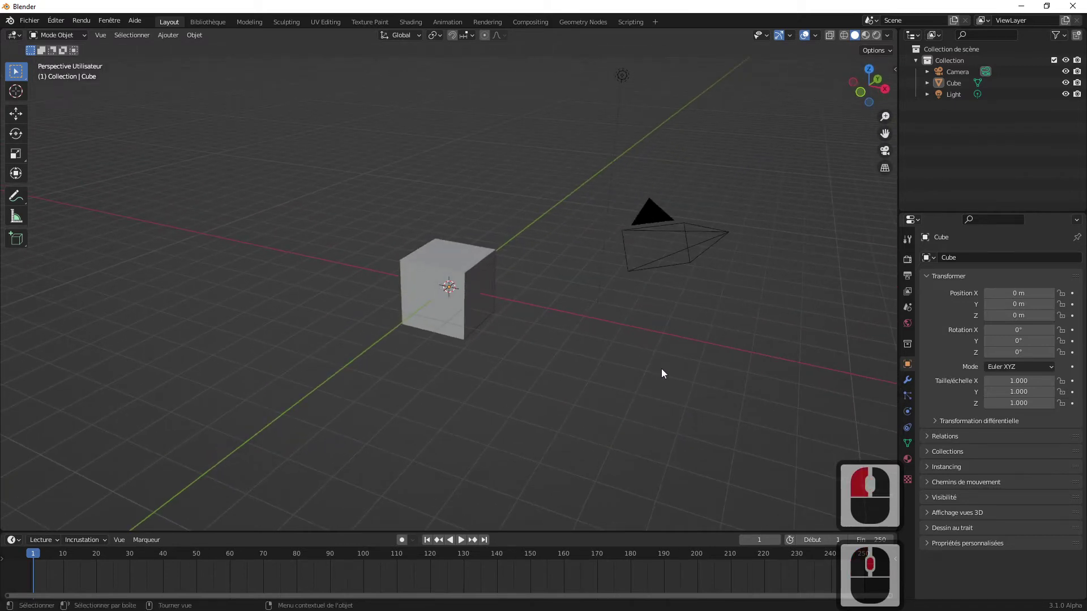
Look straight down with numpad 7, then orbit away from the top view
key("KP_7")
left_click_drag(665, 373, 665, 373)
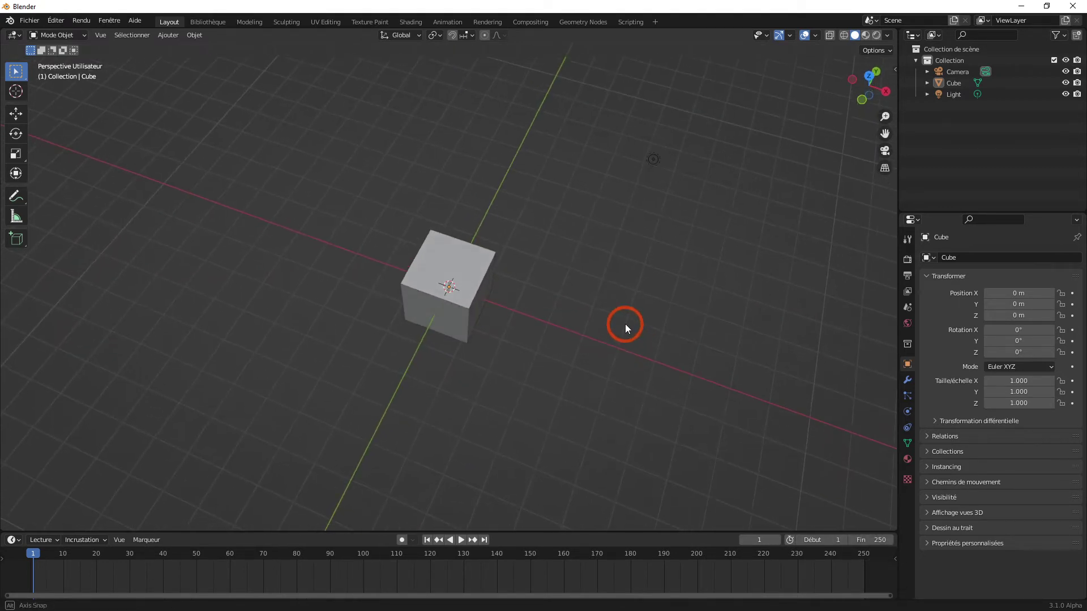
middle_click(632, 319)
middle_click(645, 305)
Snap to bottom (Ctrl+7) and front (numpad 1) views, then orbit to an angled perspective
key("ctrl+7")
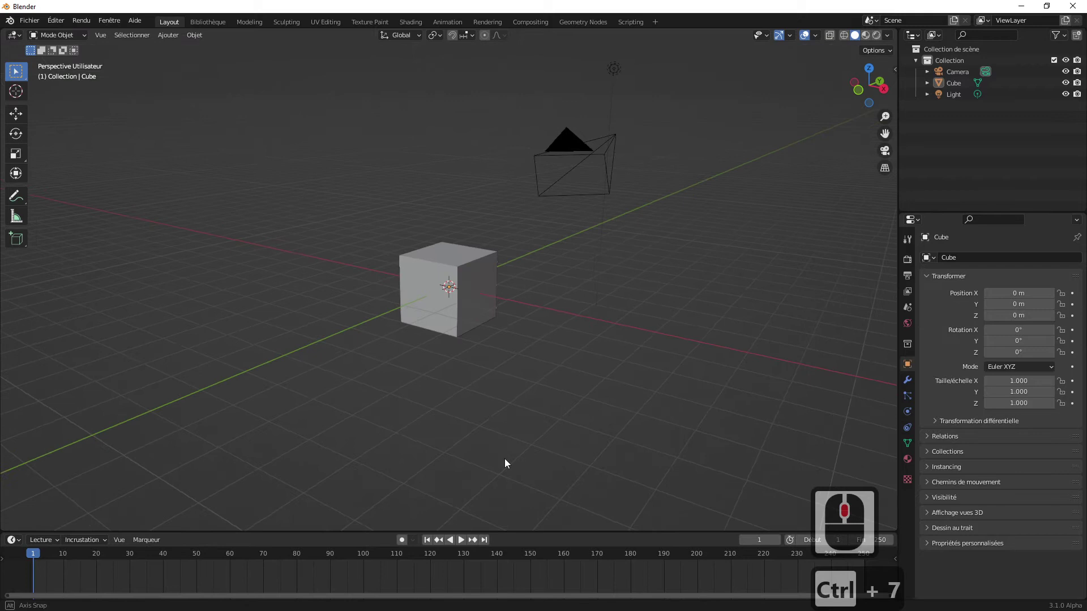
middle_click(511, 464)
key("1")
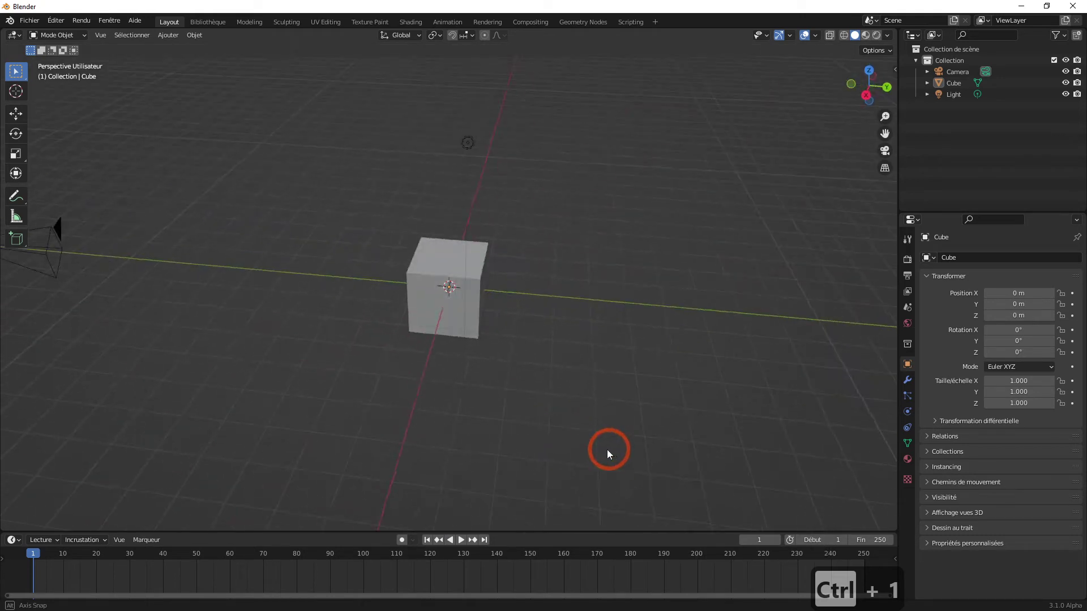
left_click_drag(579, 434, 448, 427)
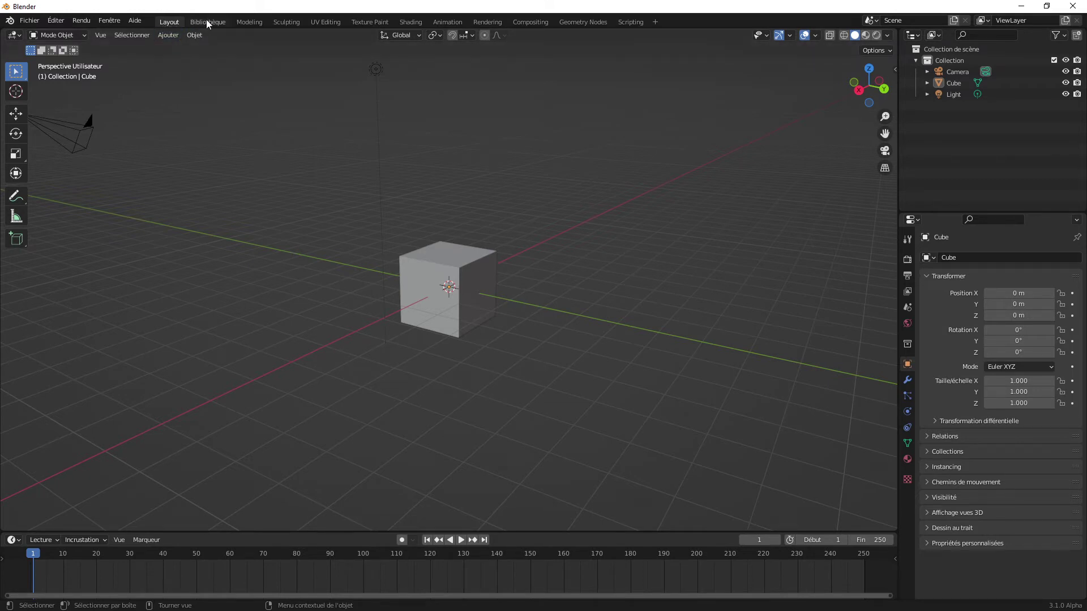
Switch from Layout through the Modeling and Sculpting workspace tabs
left_click_drag(210, 28, 210, 26)
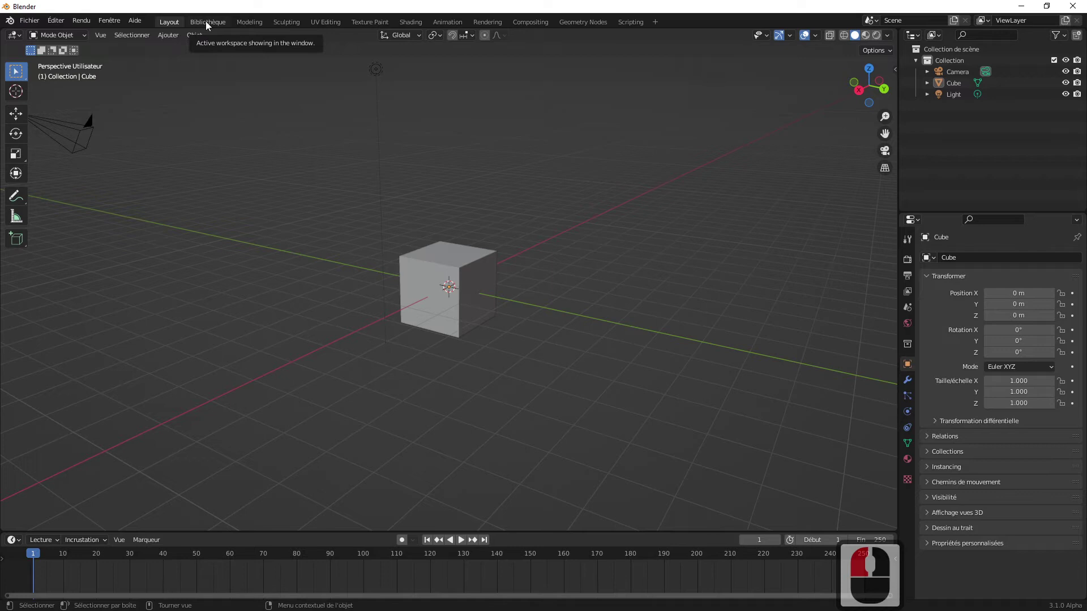
left_click(257, 28)
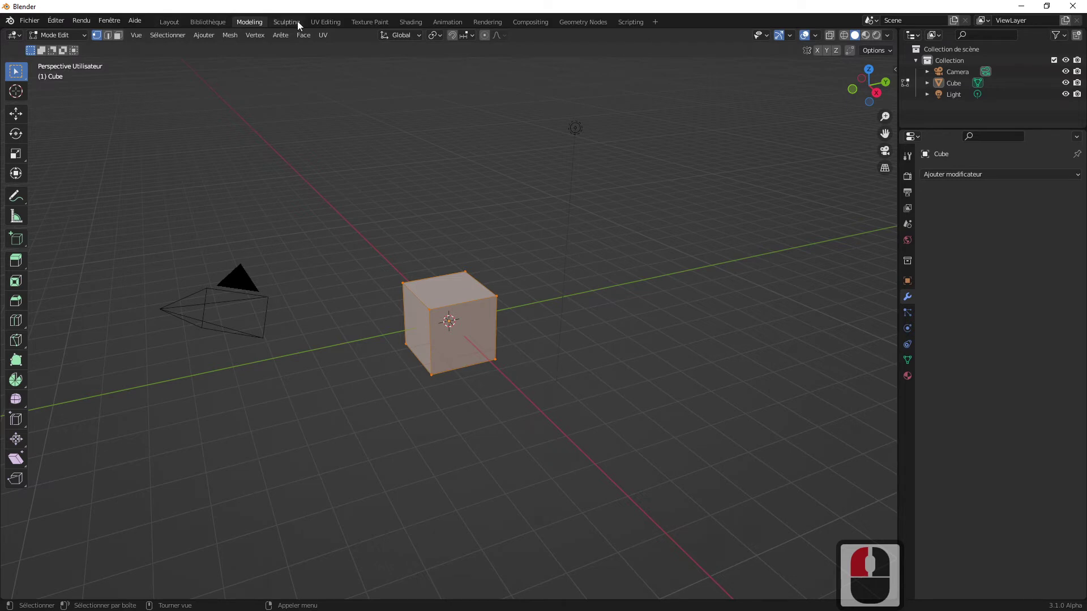
left_click_drag(296, 26, 293, 111)
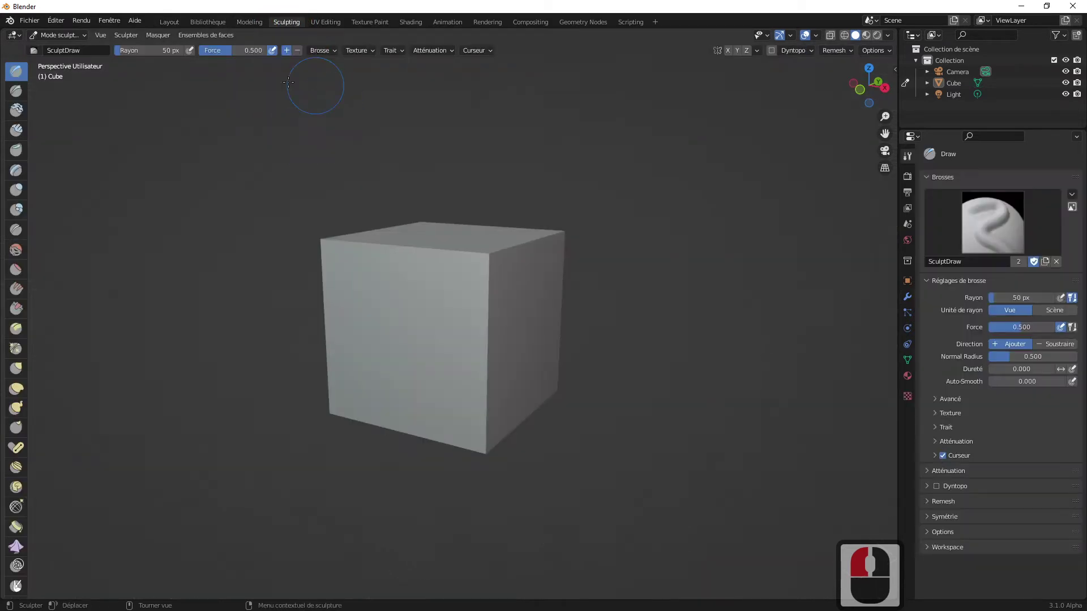
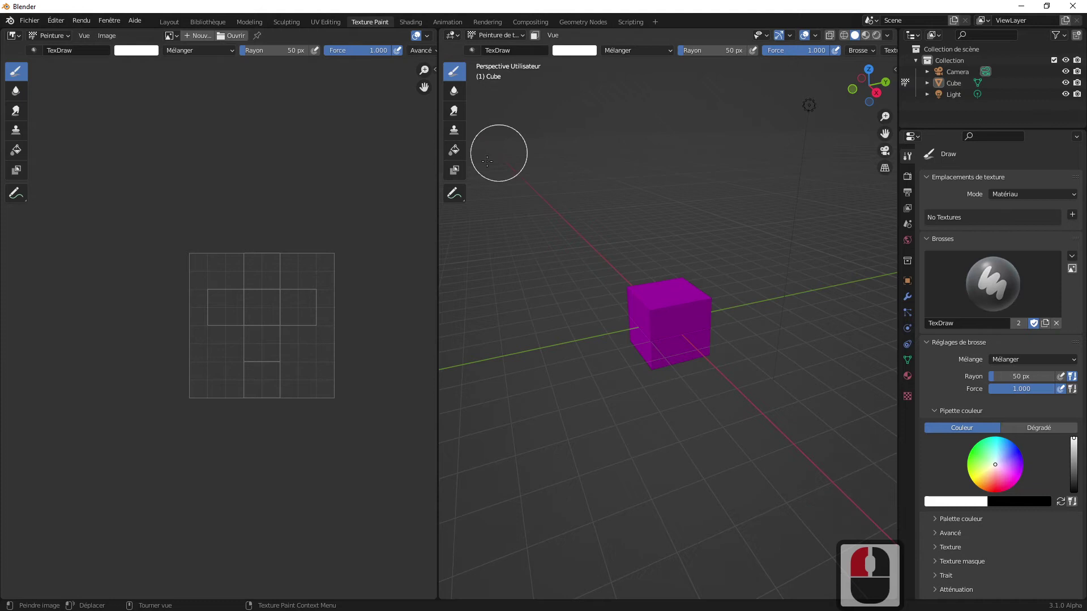
Cycle through the Texture Paint, Shading, Animation, Compositing and Geometry Nodes workspaces
left_click(411, 25)
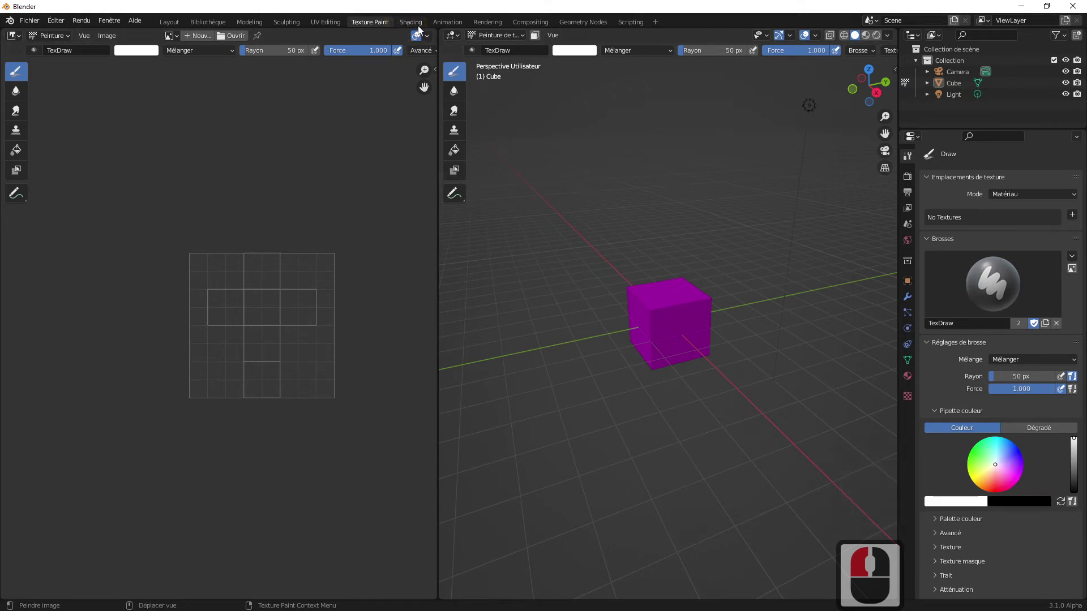
left_click(411, 28)
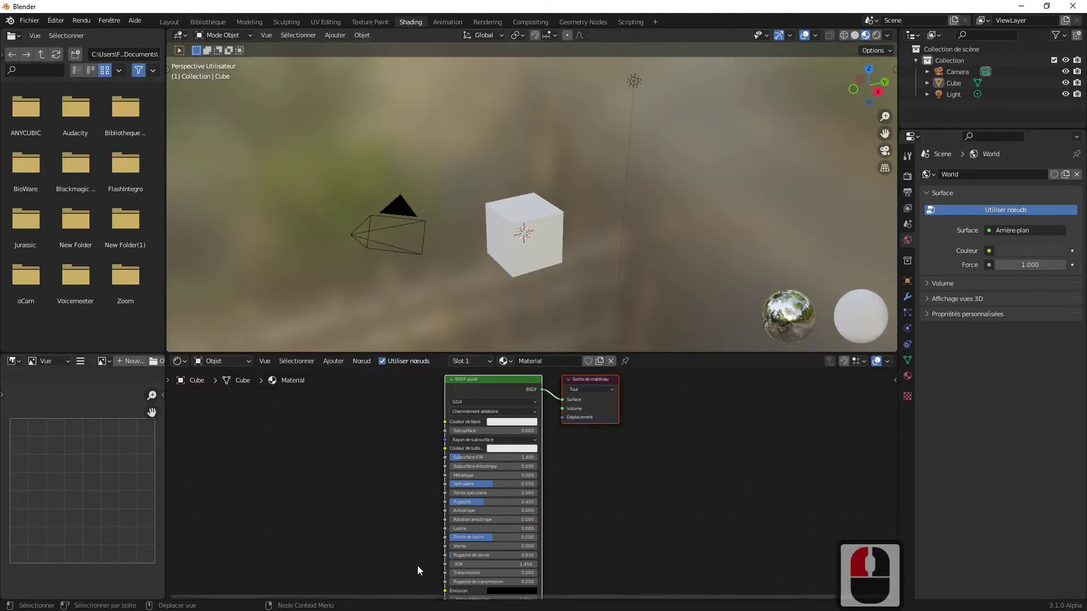
left_click(457, 25)
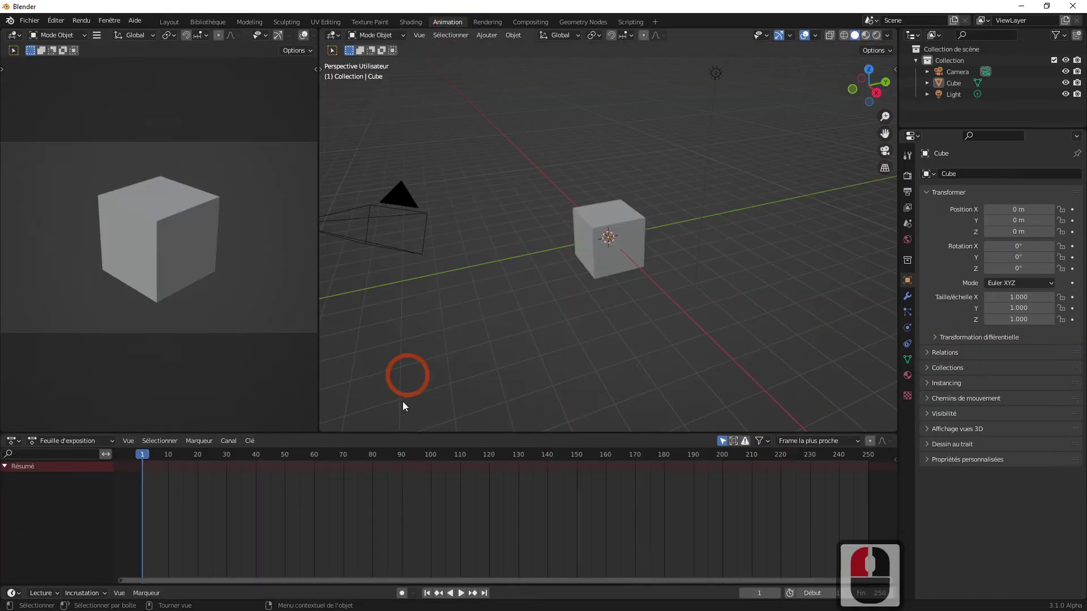
double_click(489, 30)
left_click(539, 26)
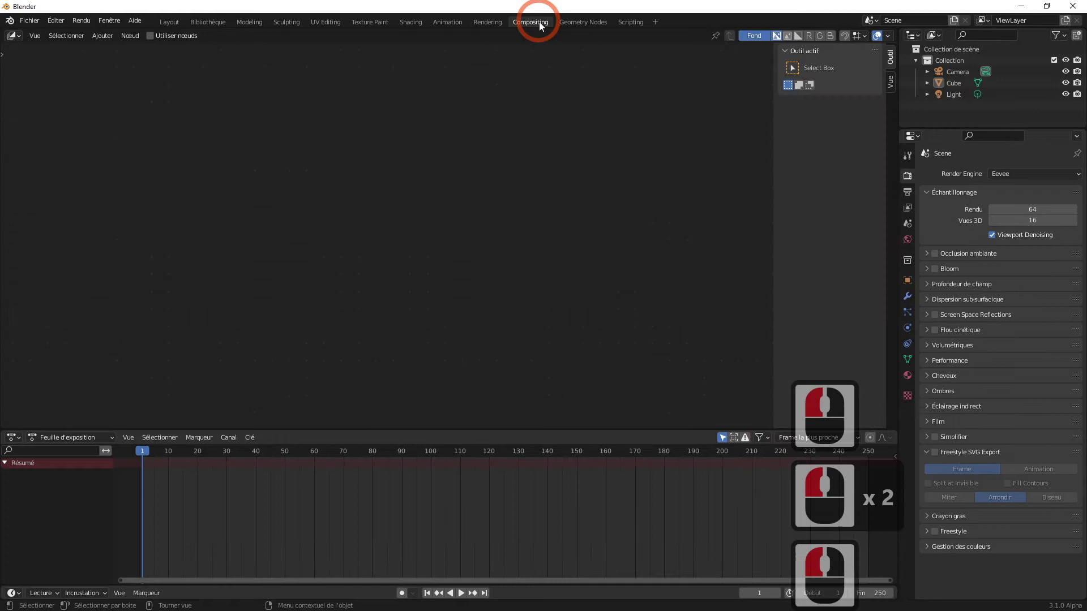
left_click(580, 30)
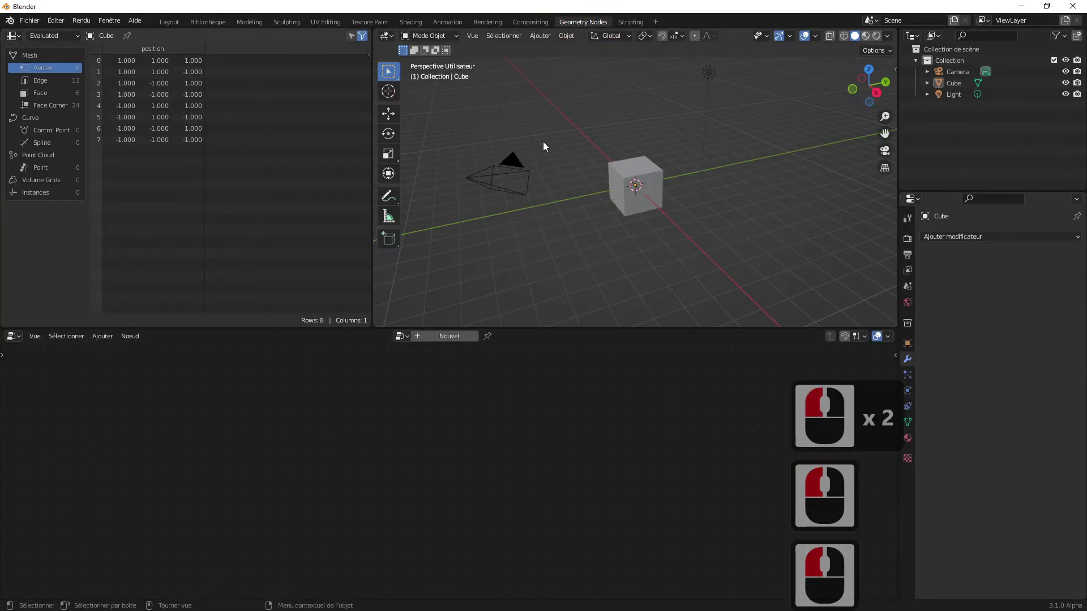
Go to Scripting and add a Video Editing workspace from the + menu
left_click(638, 22)
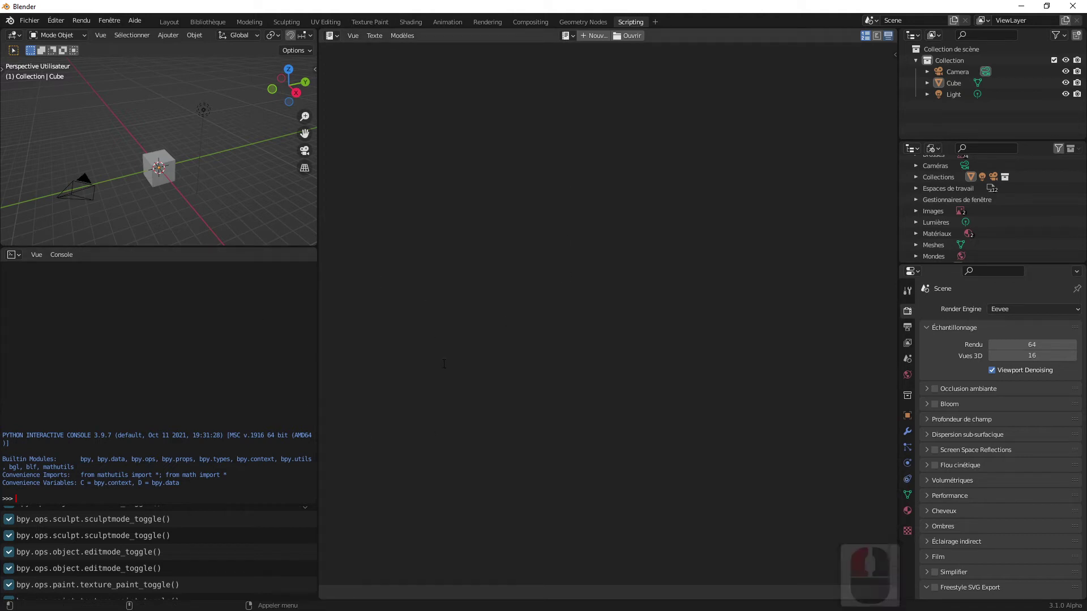
left_click(659, 25)
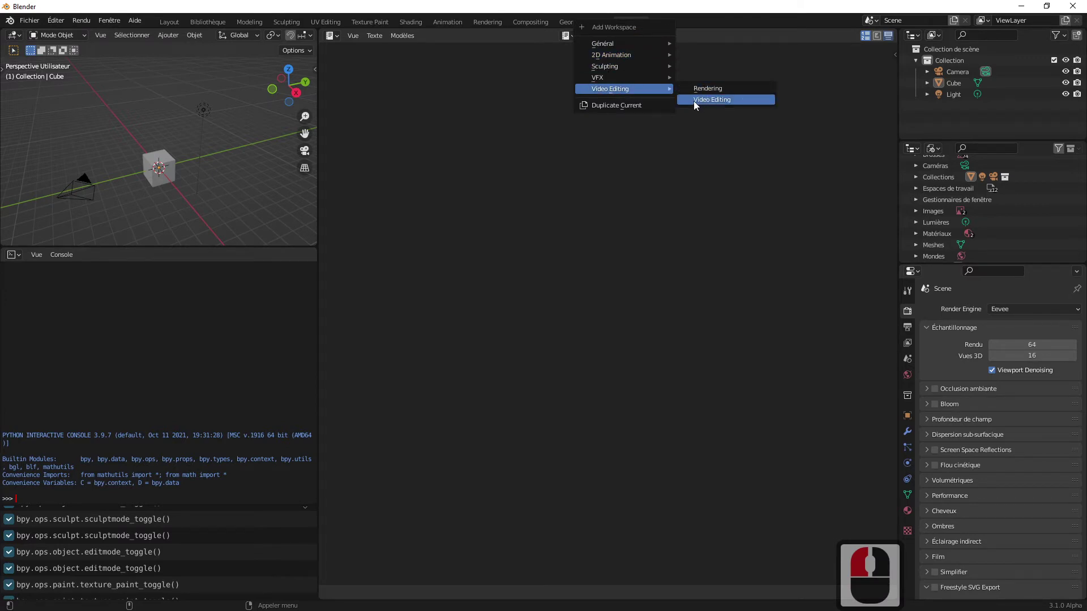
left_click(717, 104)
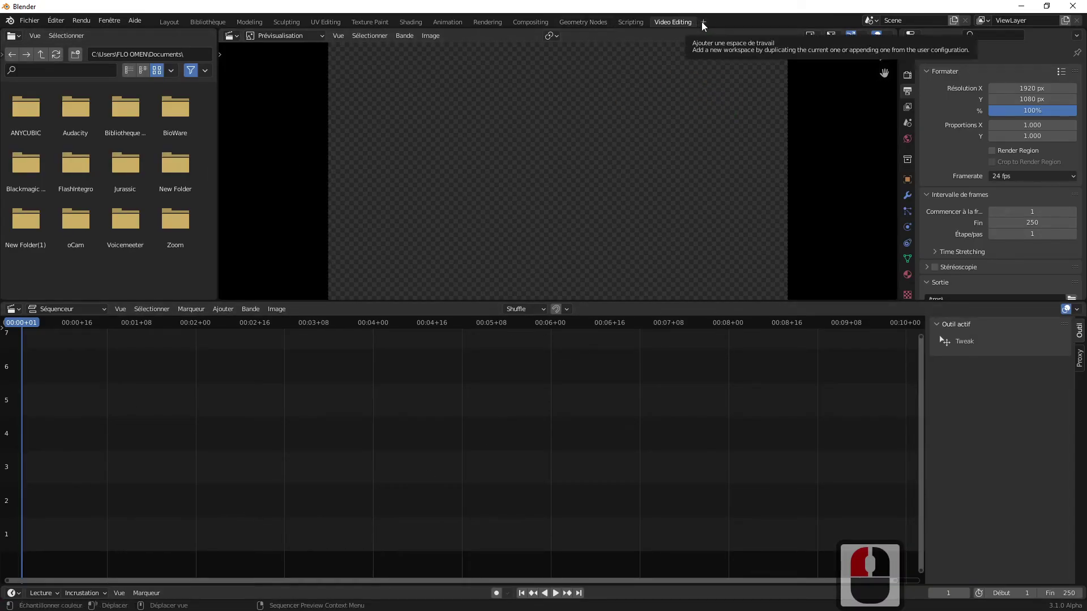
Add a 2D Animation workspace from the + menu's 2D Animation templates
left_click(705, 27)
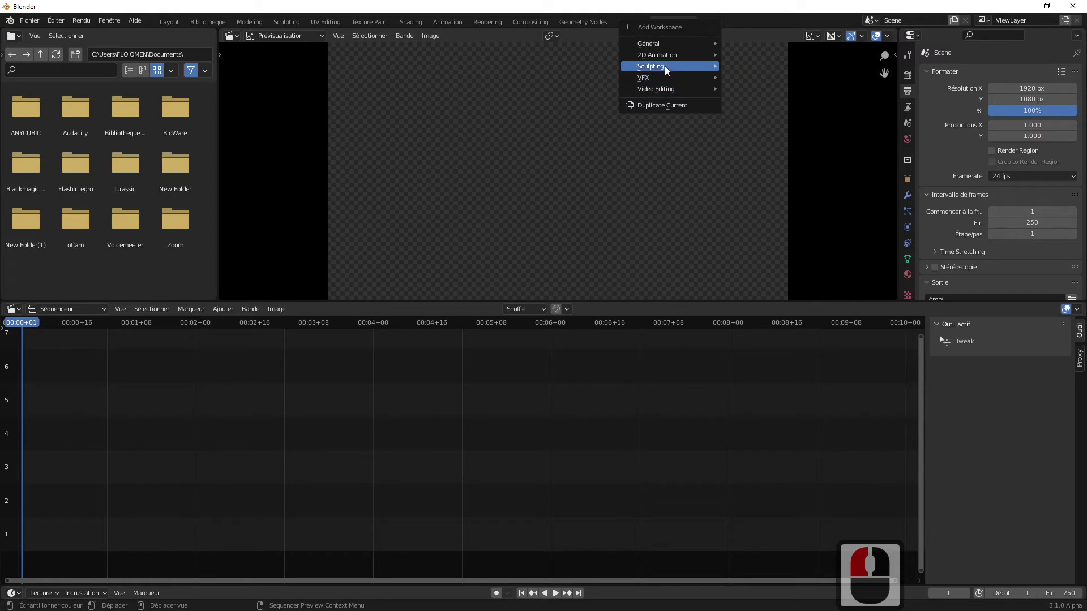
left_click(760, 78)
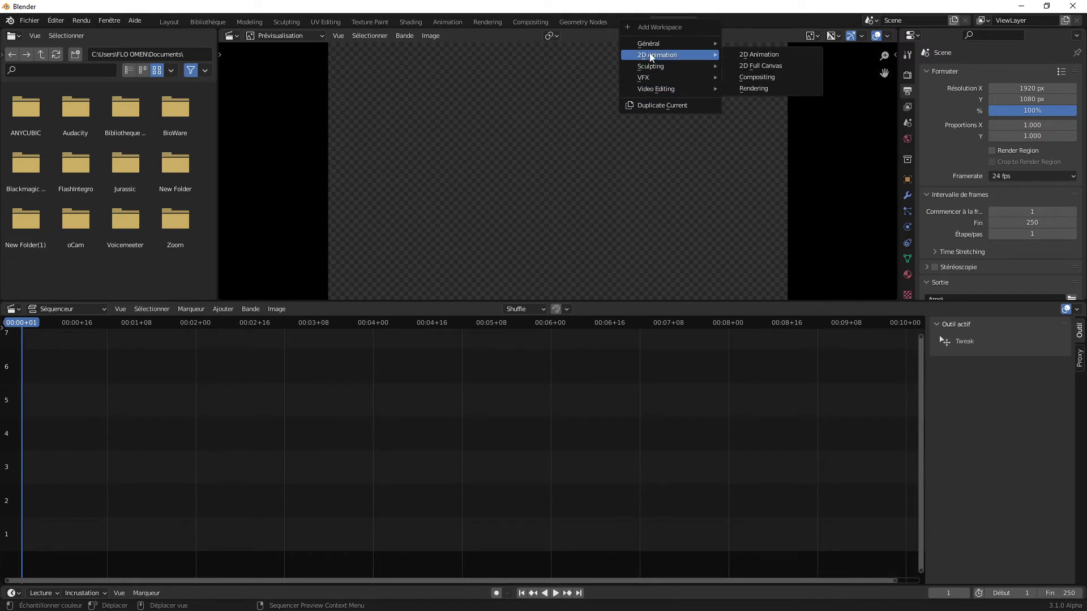
left_click(759, 60)
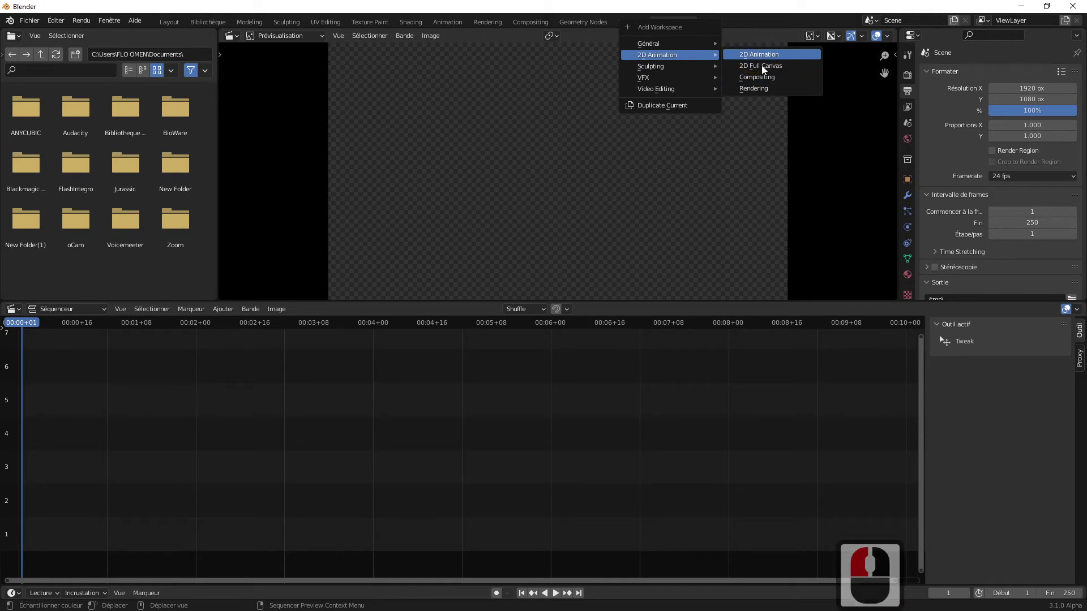
left_click_drag(506, 341, 577, 195)
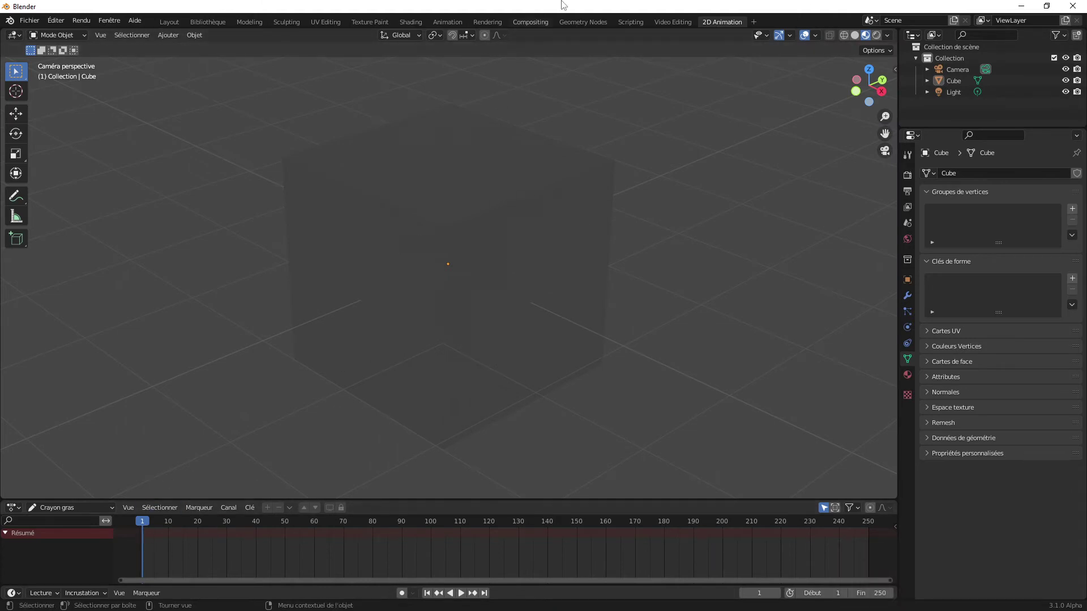
Return to Layout and switch the bottom area to Asset Browser, then back to Timeline
left_click(173, 25)
left_click(20, 544)
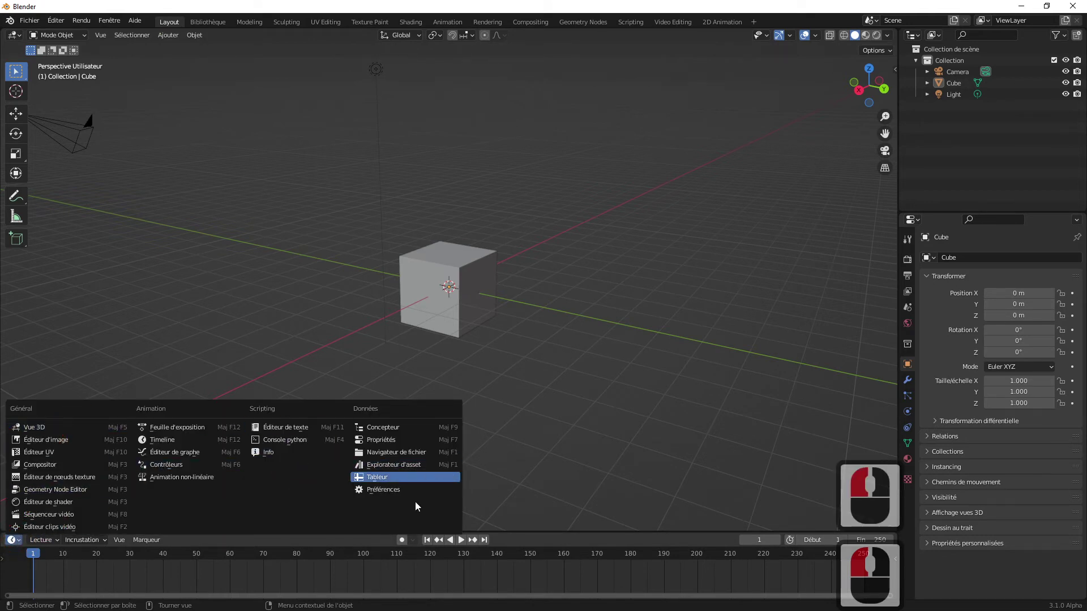
left_click(385, 468)
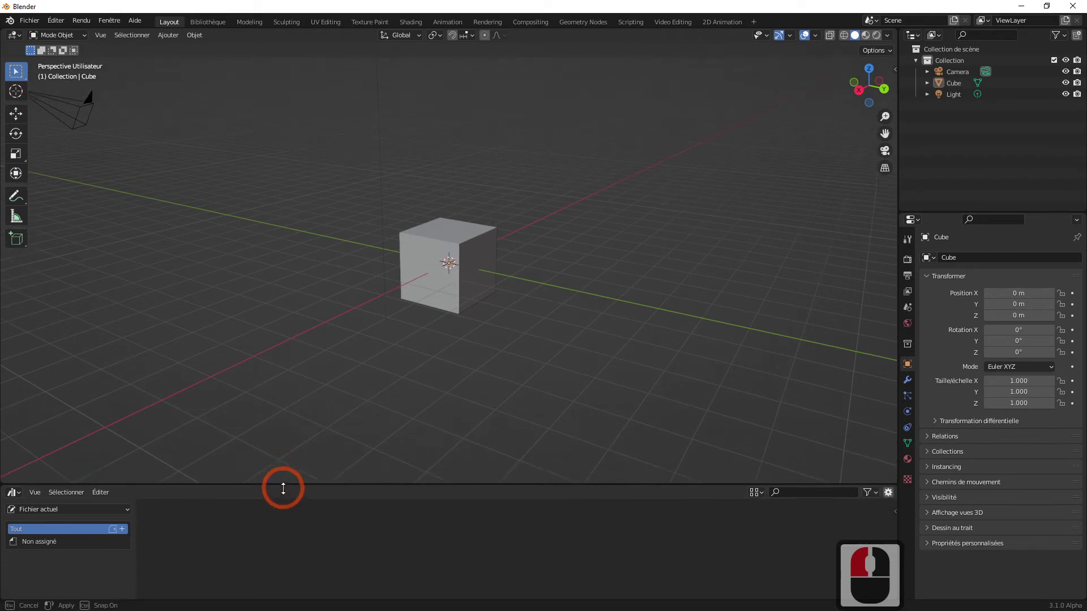
left_click(237, 486)
left_click(20, 488)
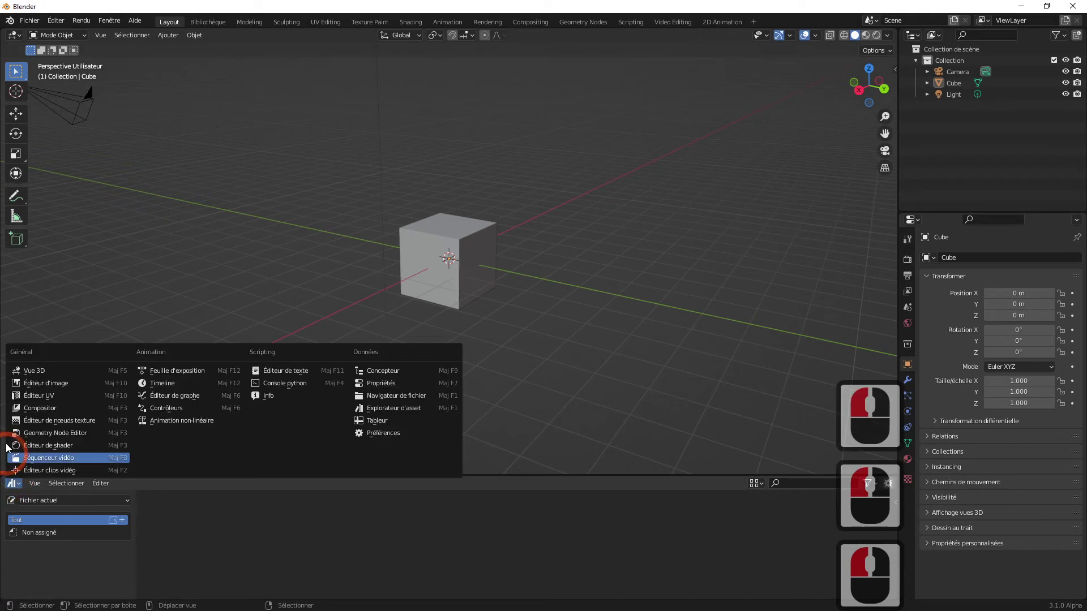
left_click(160, 384)
Adjust the timeline area and drag its top border to make it slightly taller
left_click(240, 537)
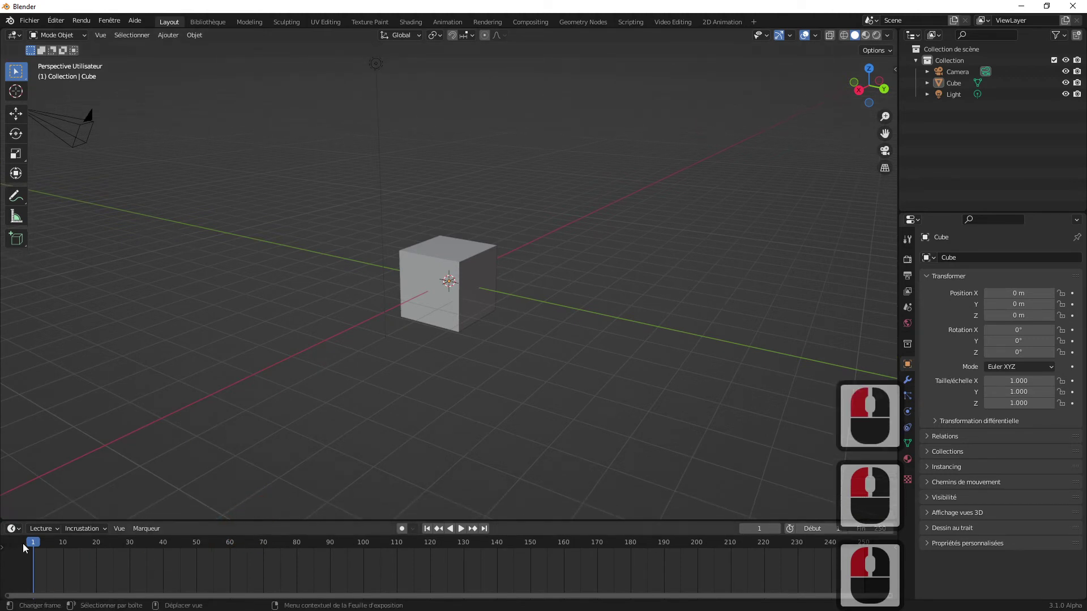
left_click(370, 555)
left_click(435, 529)
left_click(433, 530)
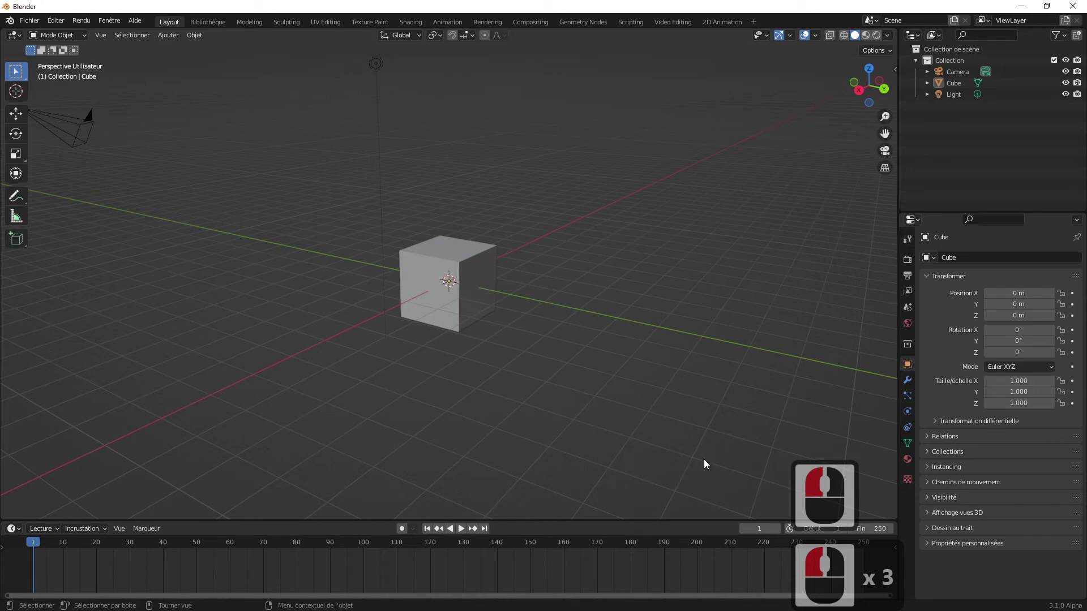
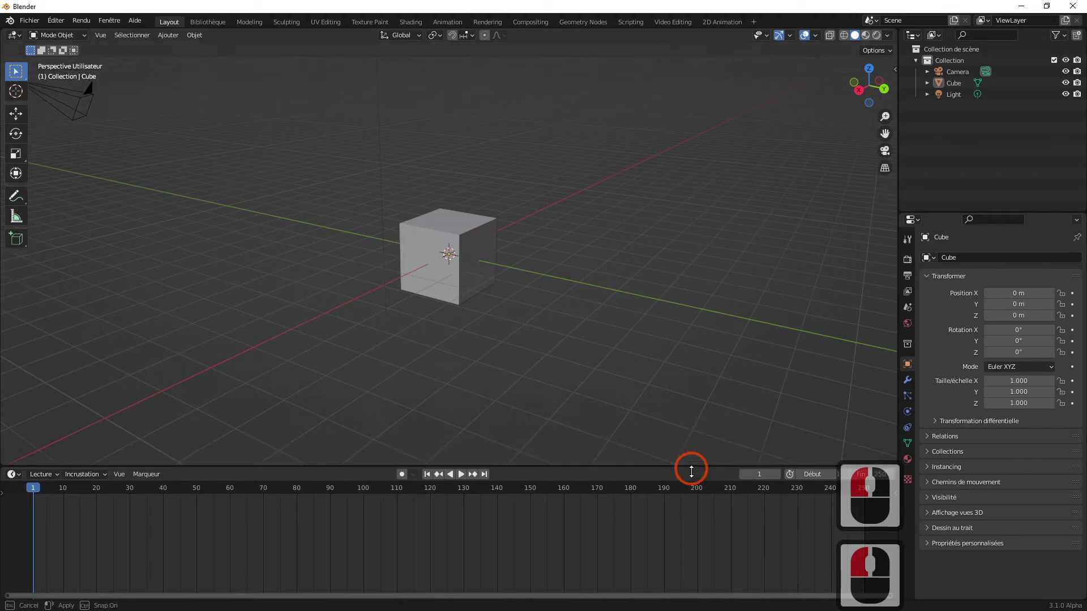
left_click(695, 486)
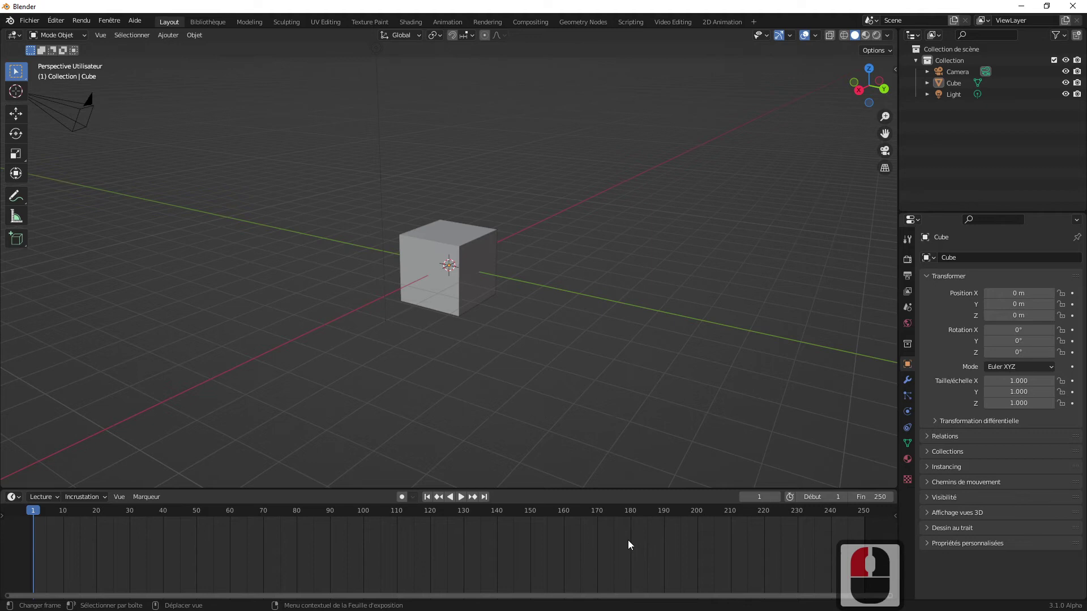
left_click_drag(774, 473, 895, 488)
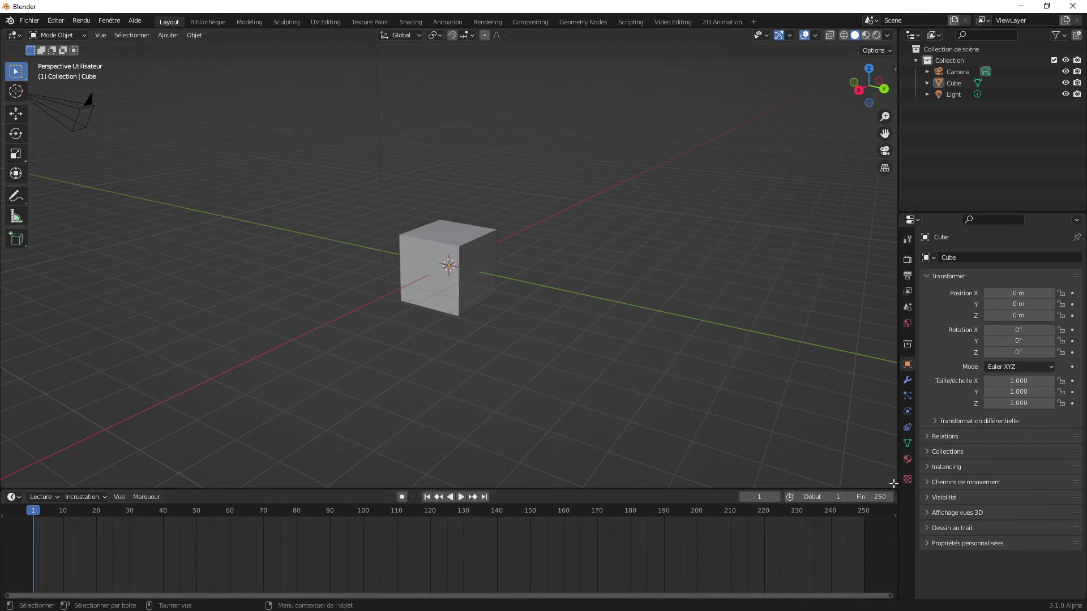
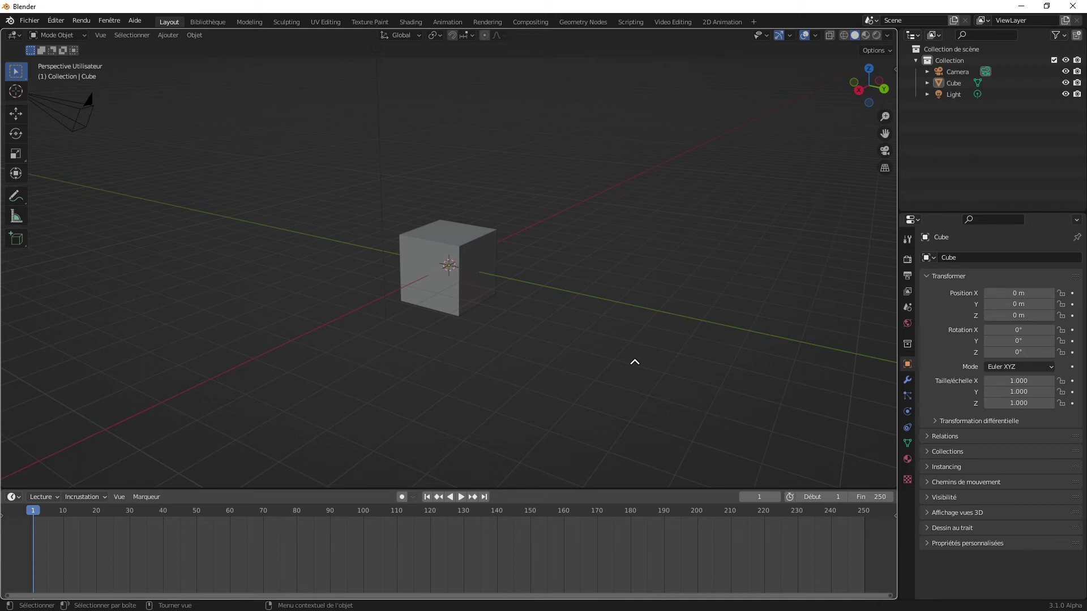
Turn the main area into a Timeline, then set its upper part back to a 3D Viewport
left_click(638, 368)
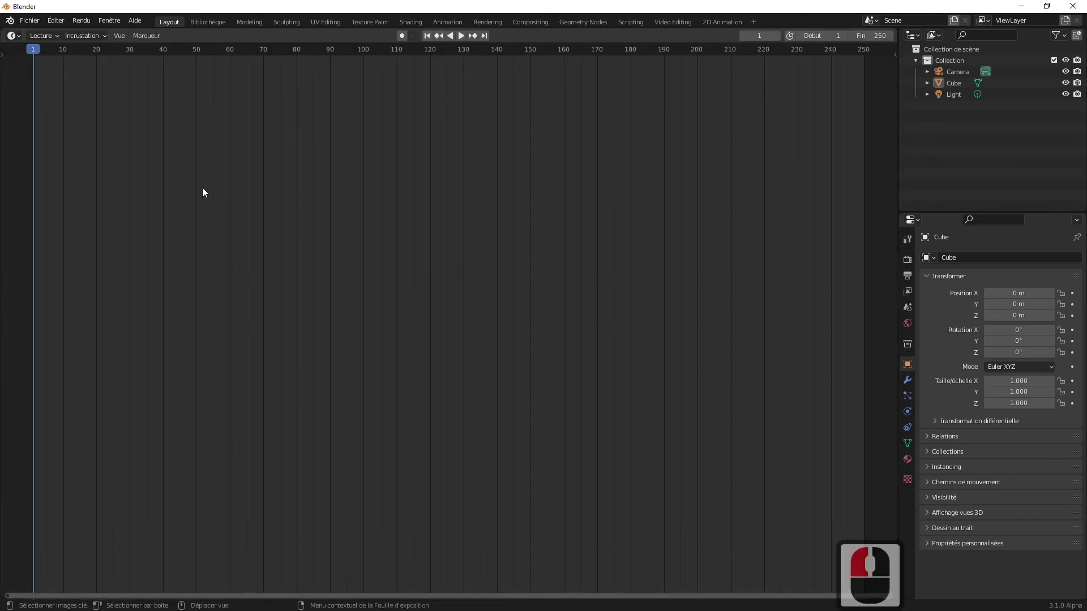
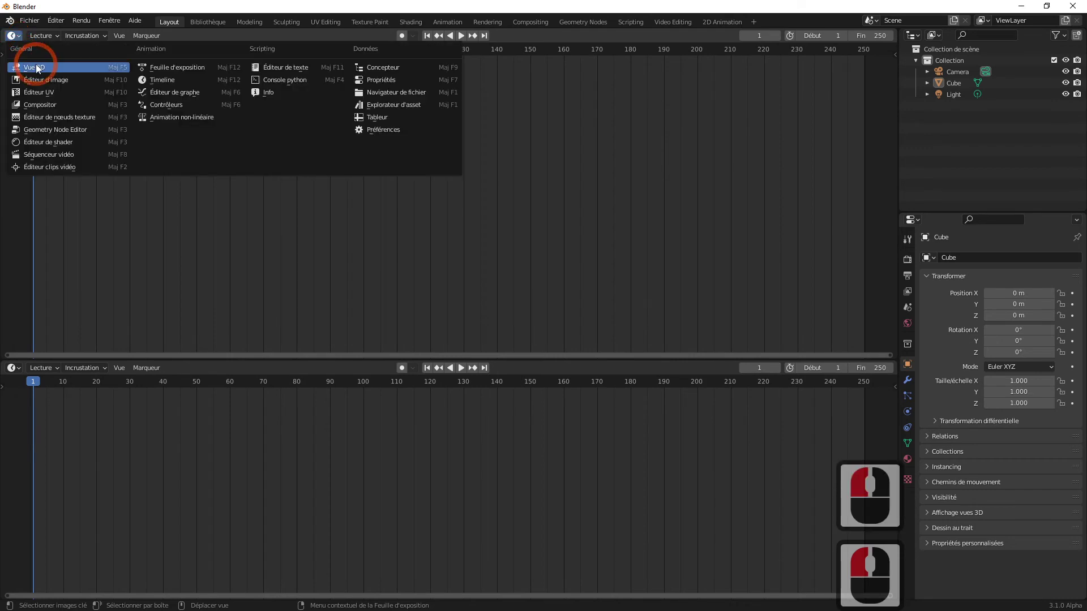
left_click(40, 70)
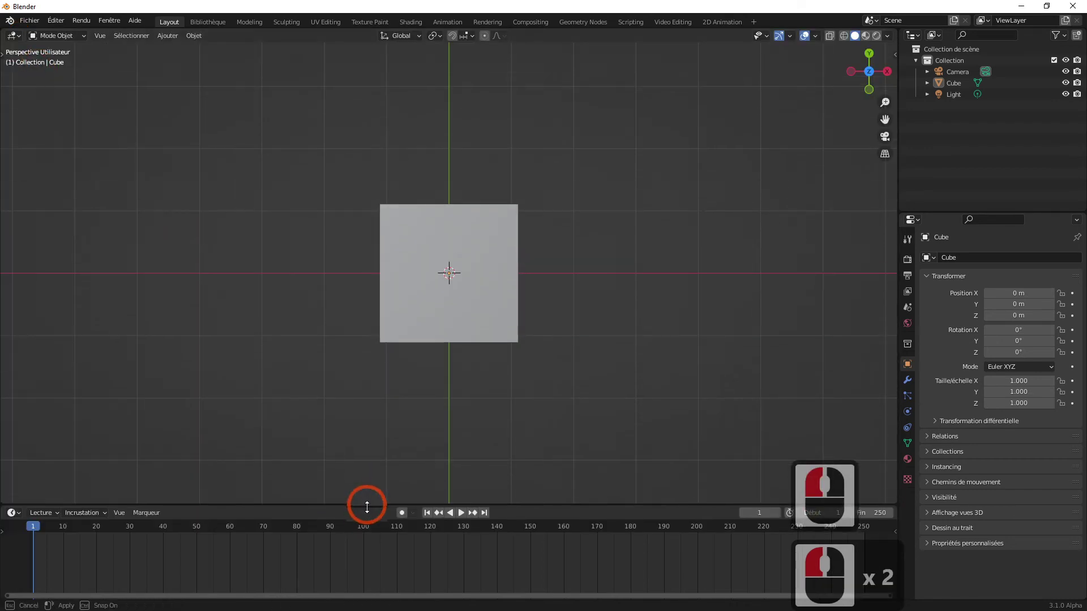
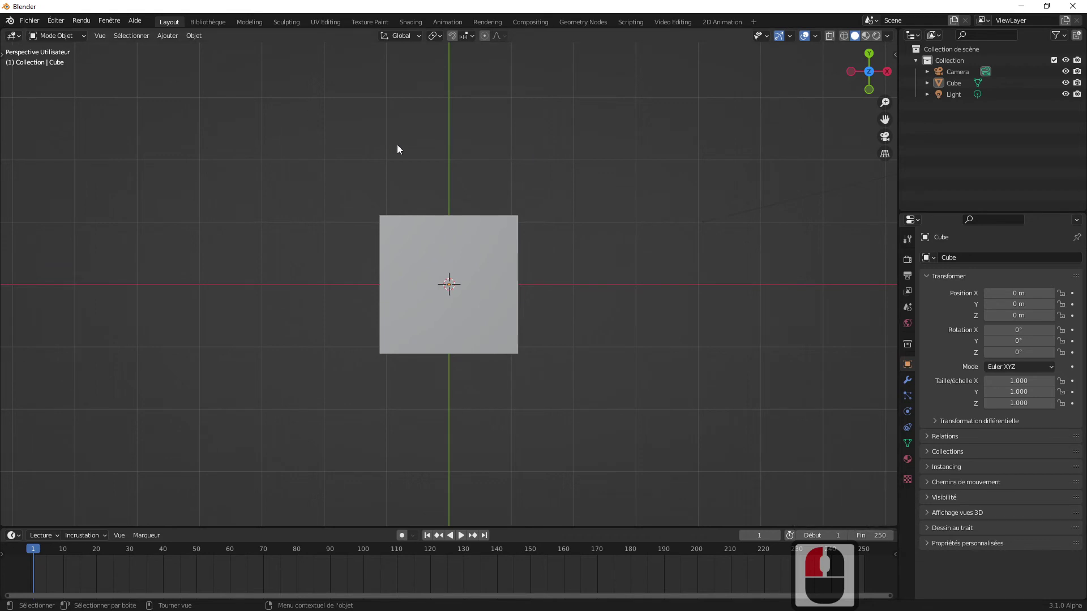
left_click(39, 42)
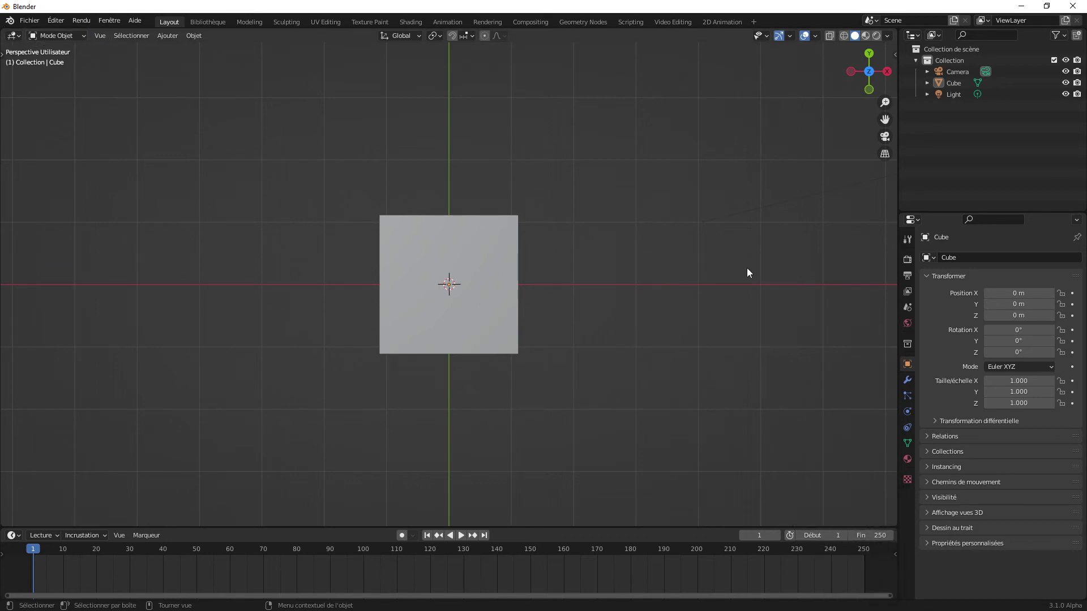
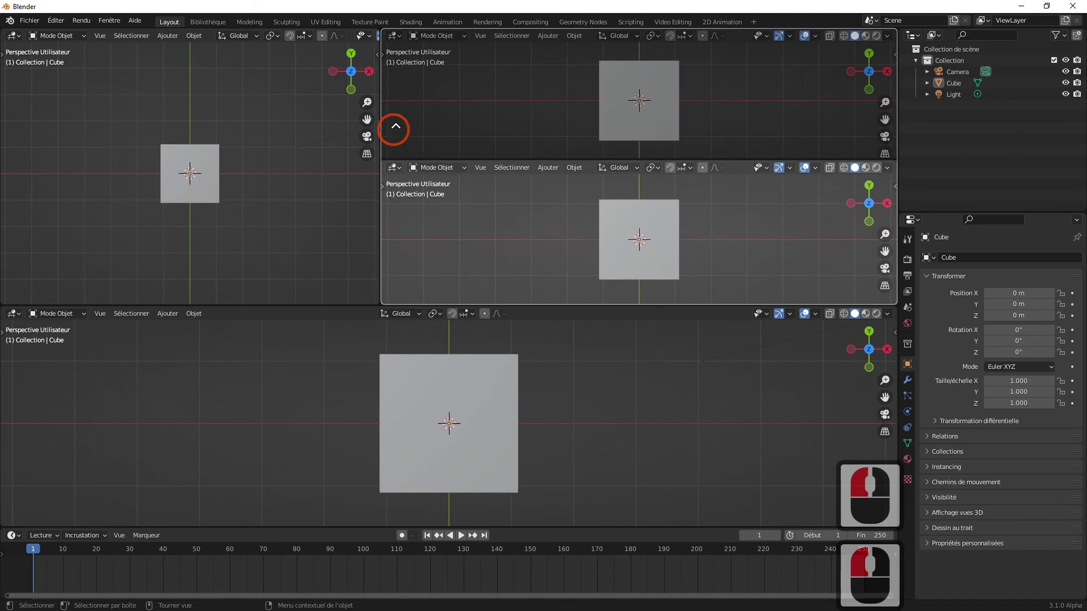
Join the split upper viewports back into a single 3D viewport with the corner arrows
left_click(431, 106)
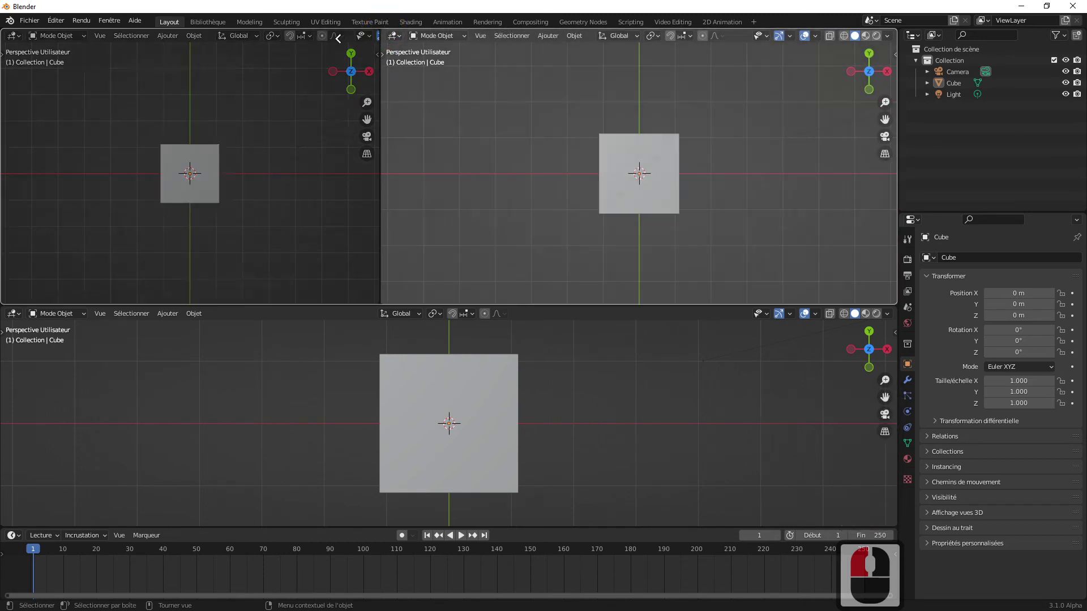
left_click(296, 59)
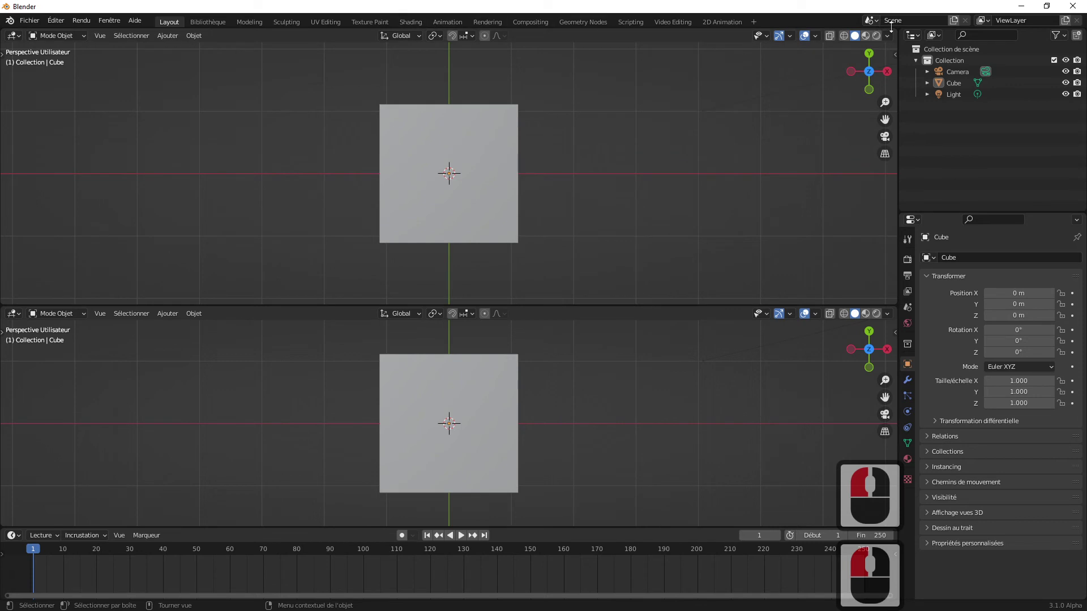
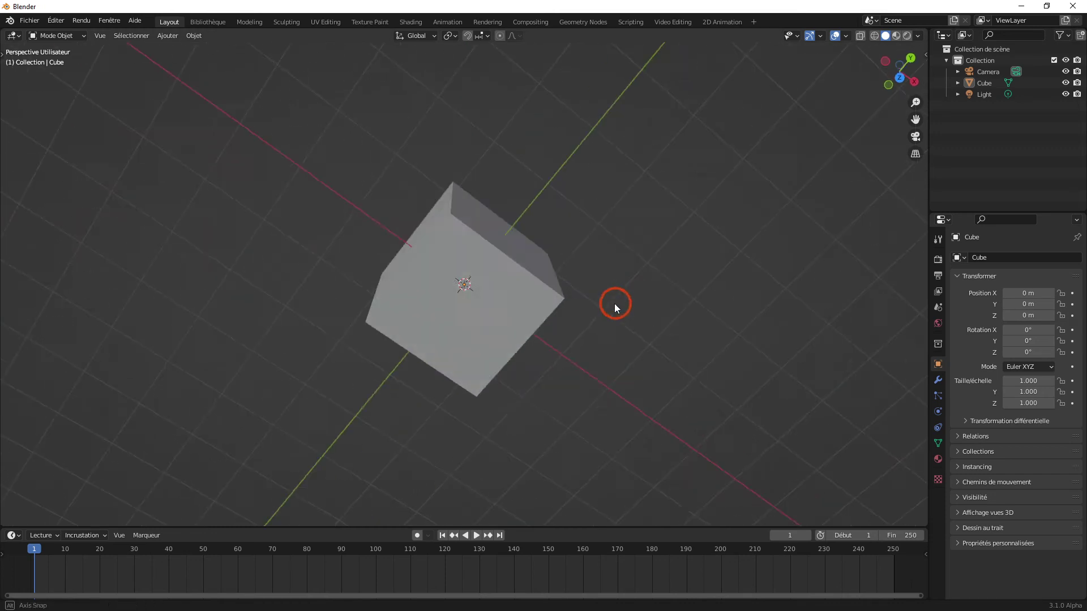
Switch viewport shading to Material Preview then Rendered, orbiting to inspect the lit cube
middle_click(690, 195)
middle_click(597, 255)
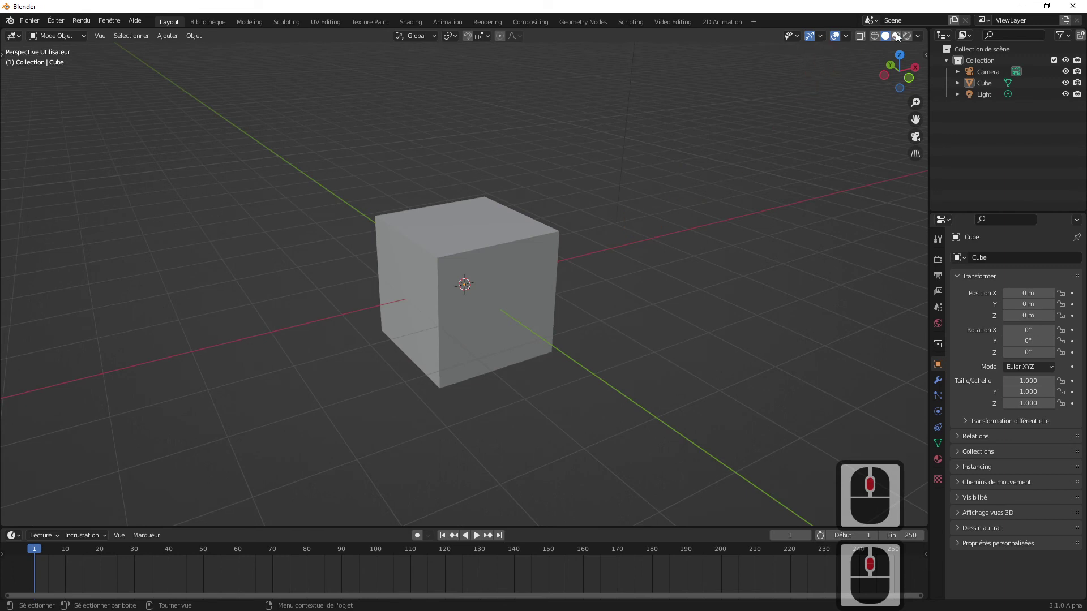
left_click(899, 38)
left_click(910, 40)
middle_click(555, 271)
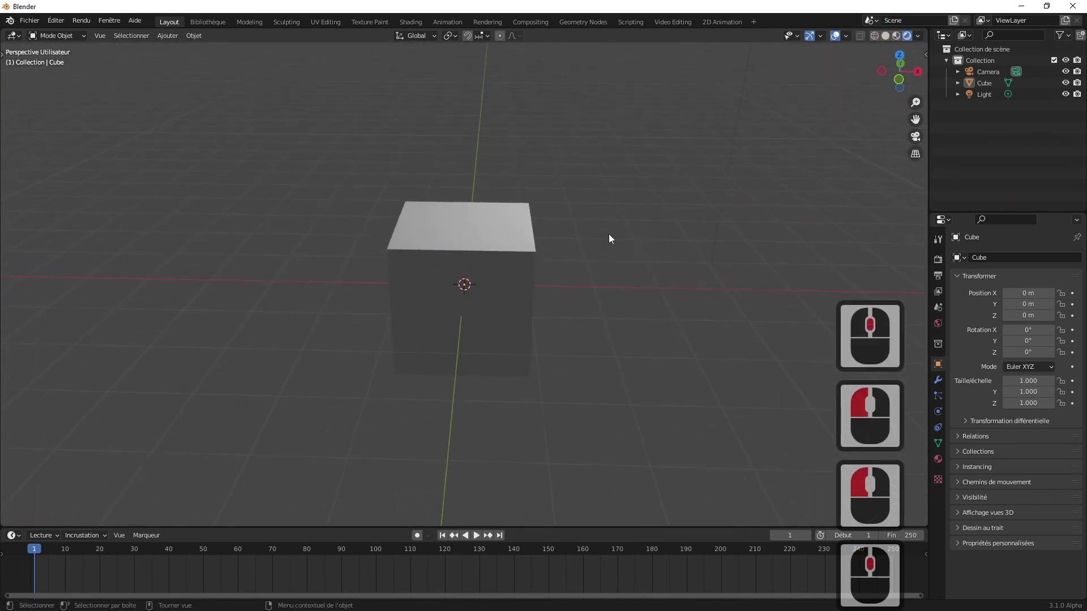
middle_click(707, 237)
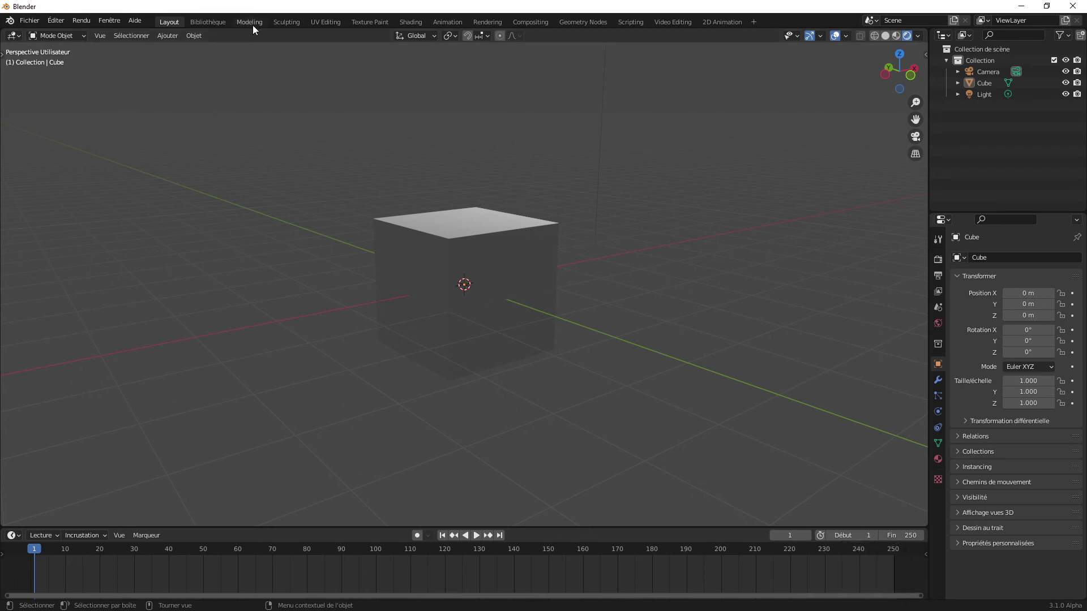
Try several viewport shading modes on the cube in the Modeling workspace
left_click(258, 29)
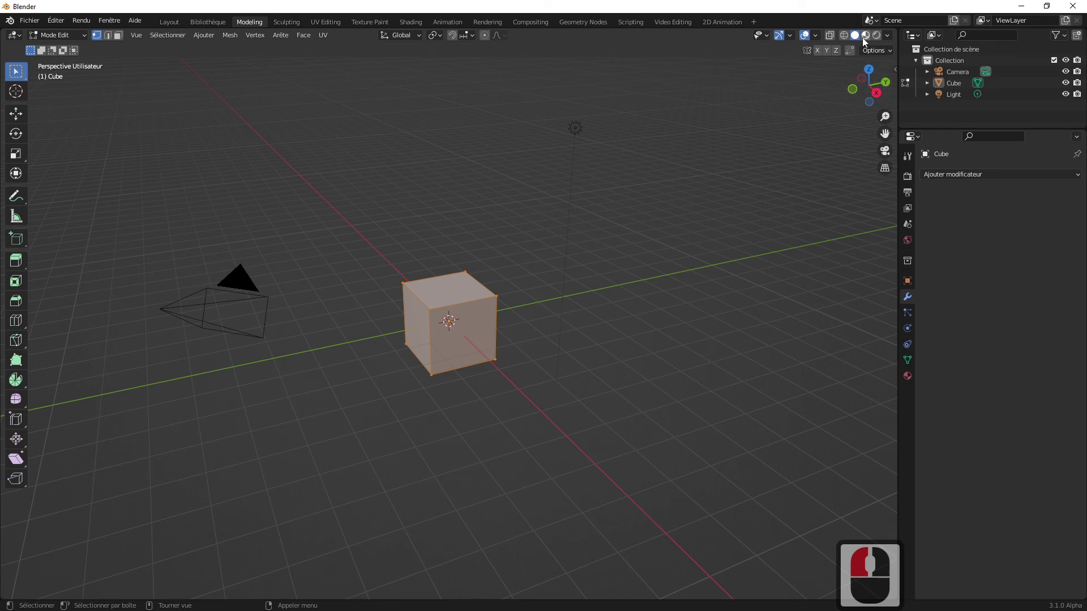
left_click(874, 39)
left_click(871, 40)
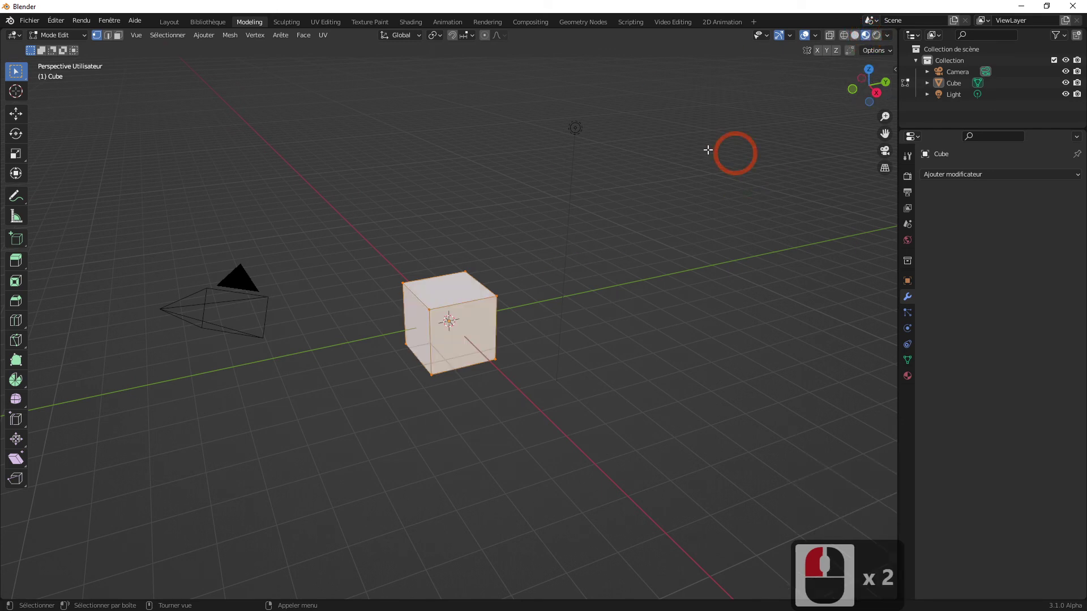
left_click(879, 41)
left_click(867, 39)
Browse the Sculpting and neighbouring workspaces, ending back in Layout
left_click(297, 25)
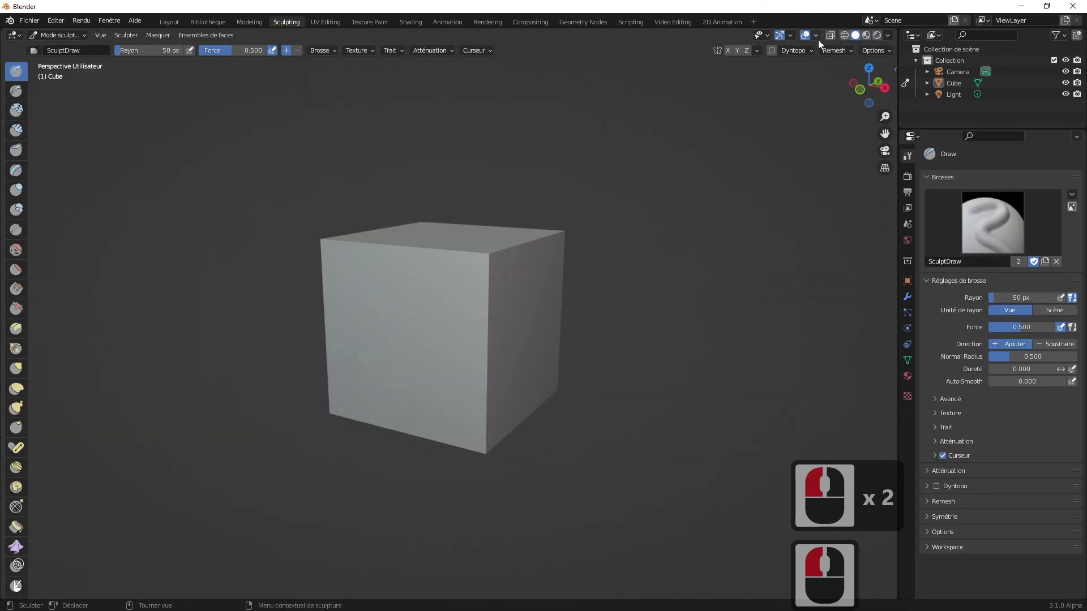
left_click(248, 26)
left_click(204, 27)
left_click(179, 28)
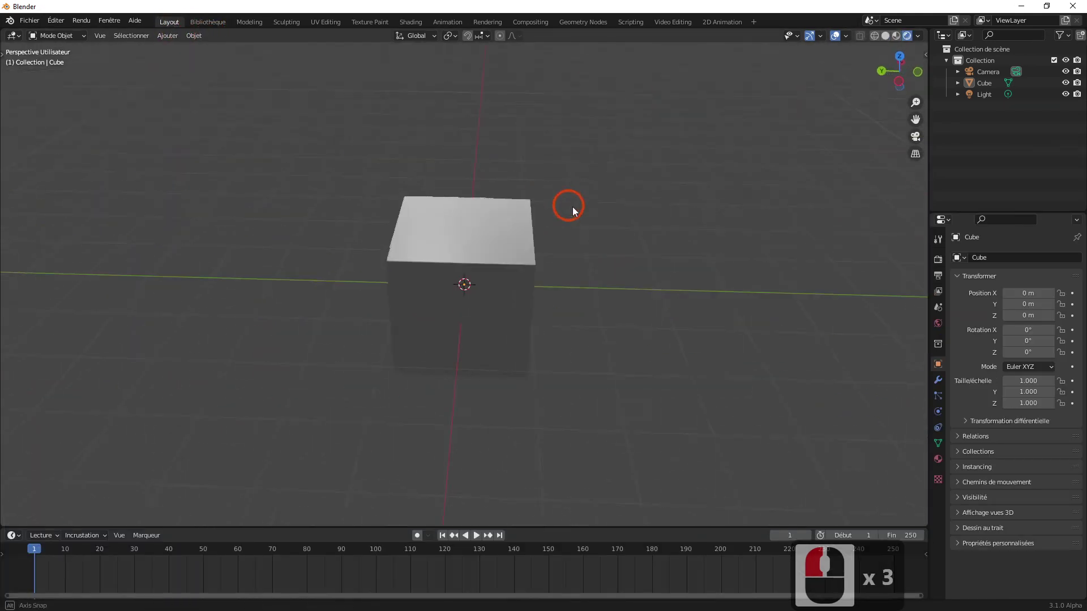
middle_click(535, 197)
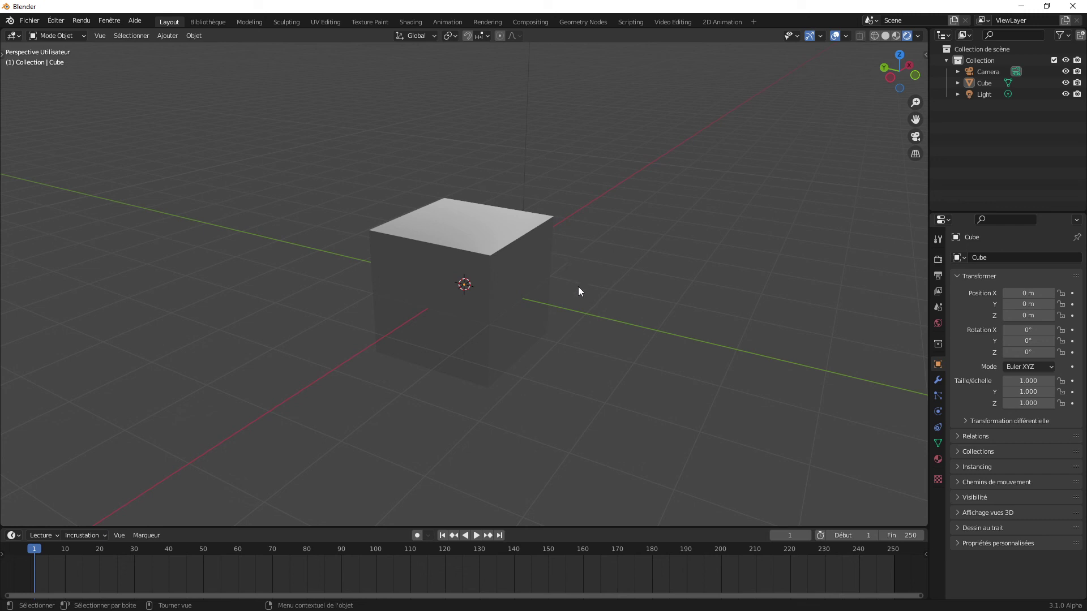
left_click_drag(590, 266, 589, 262)
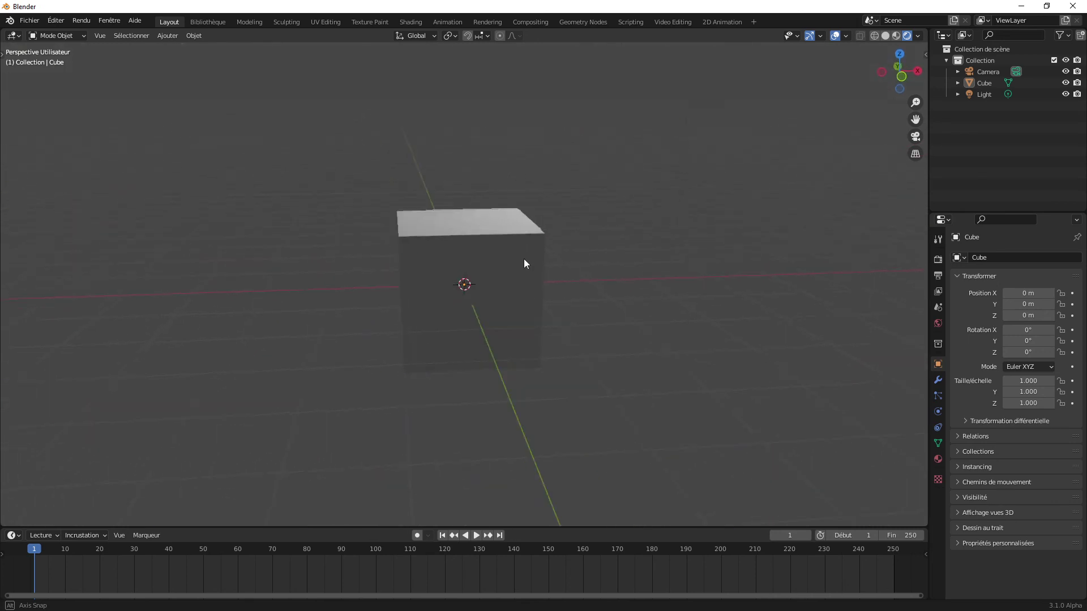
middle_click(482, 262)
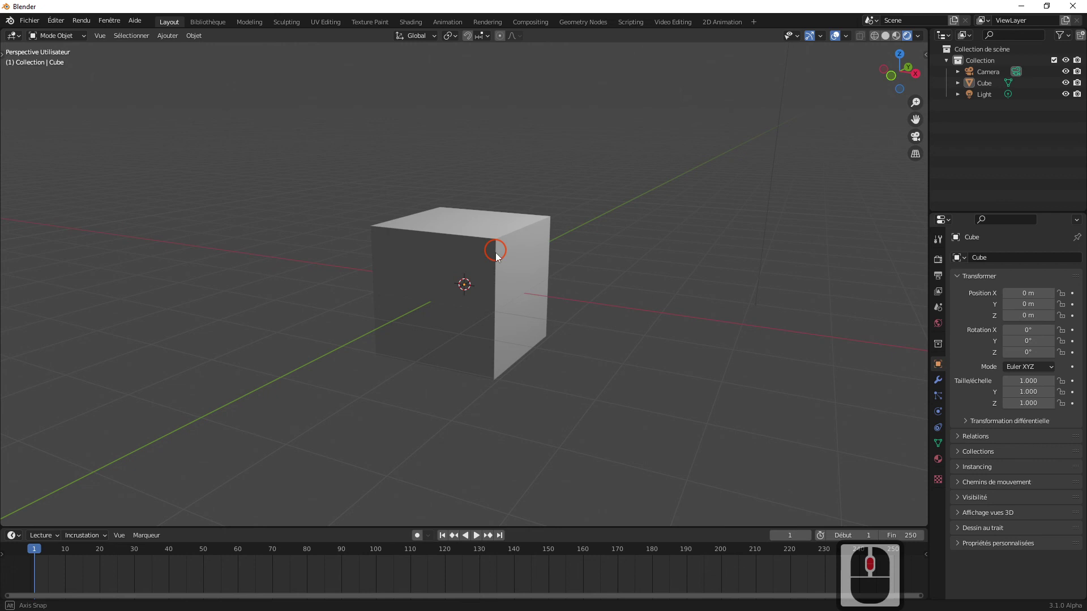
middle_click(497, 267)
middle_click(537, 264)
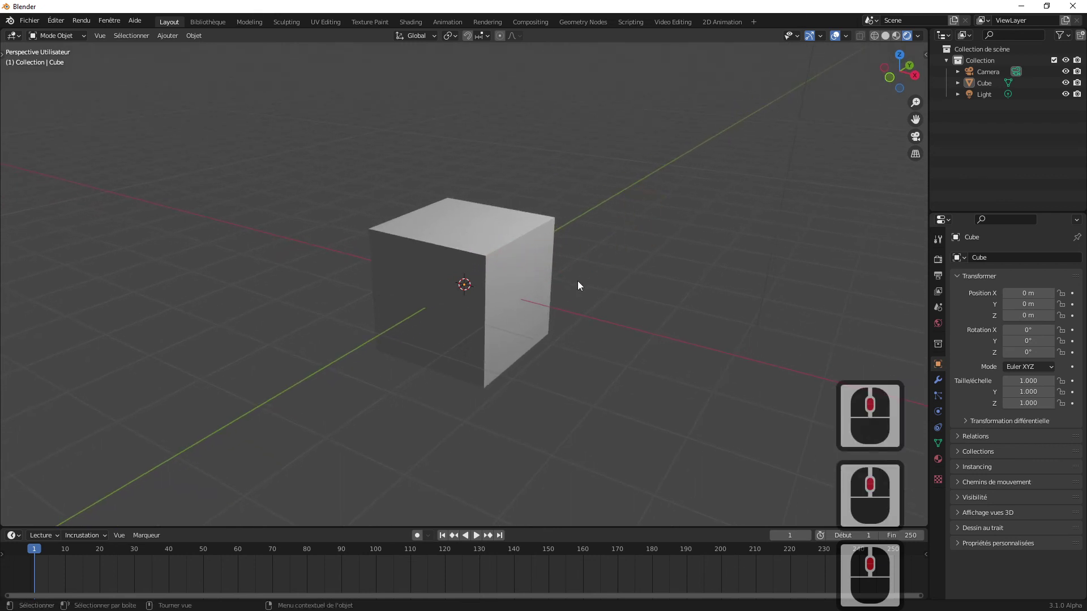
left_click(250, 29)
left_click(218, 26)
left_click(176, 27)
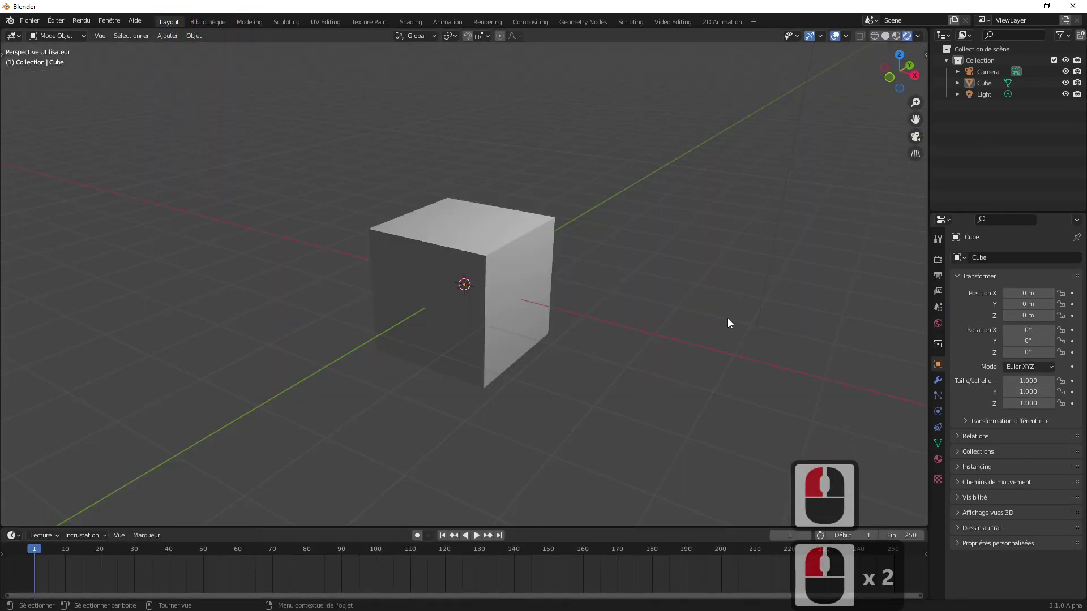
middle_click(734, 318)
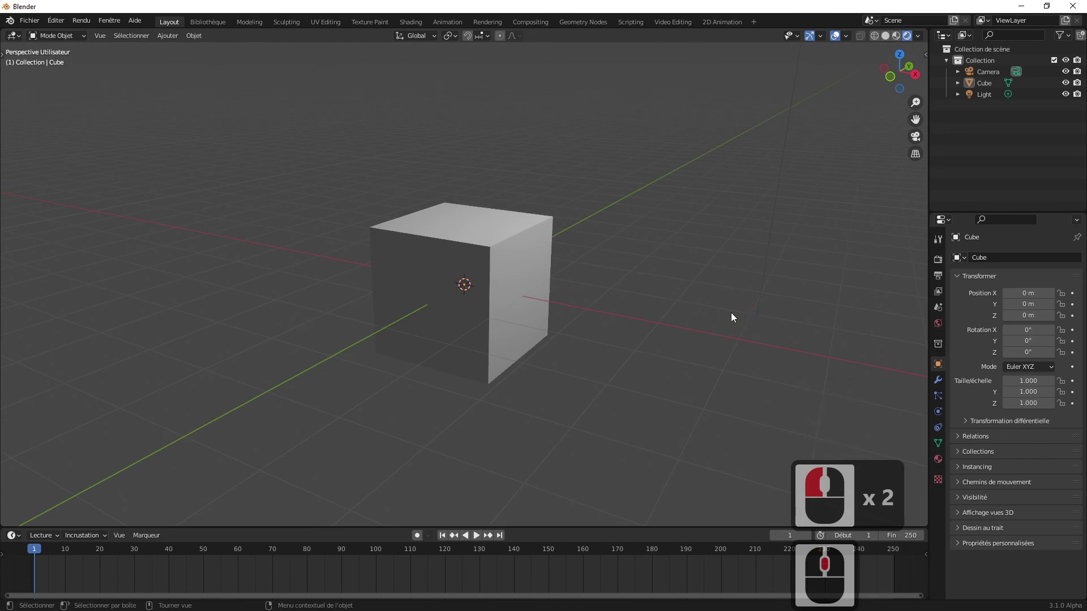